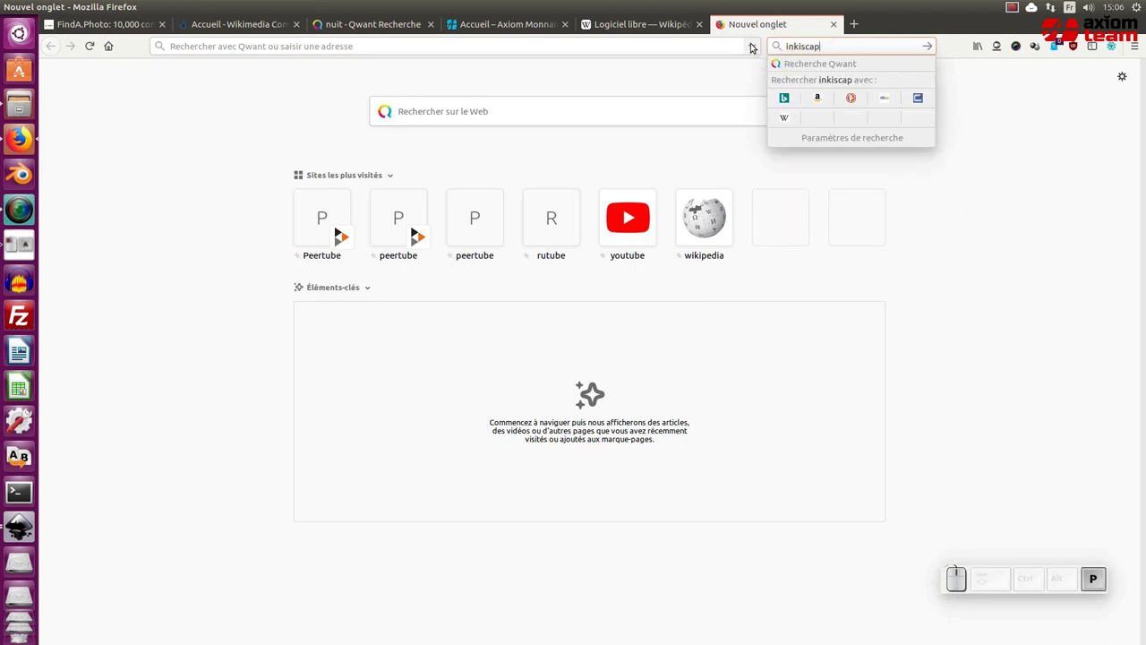
- Correct the typed 'inkscape' query and submit the Qwant web search
key(BackSpace)
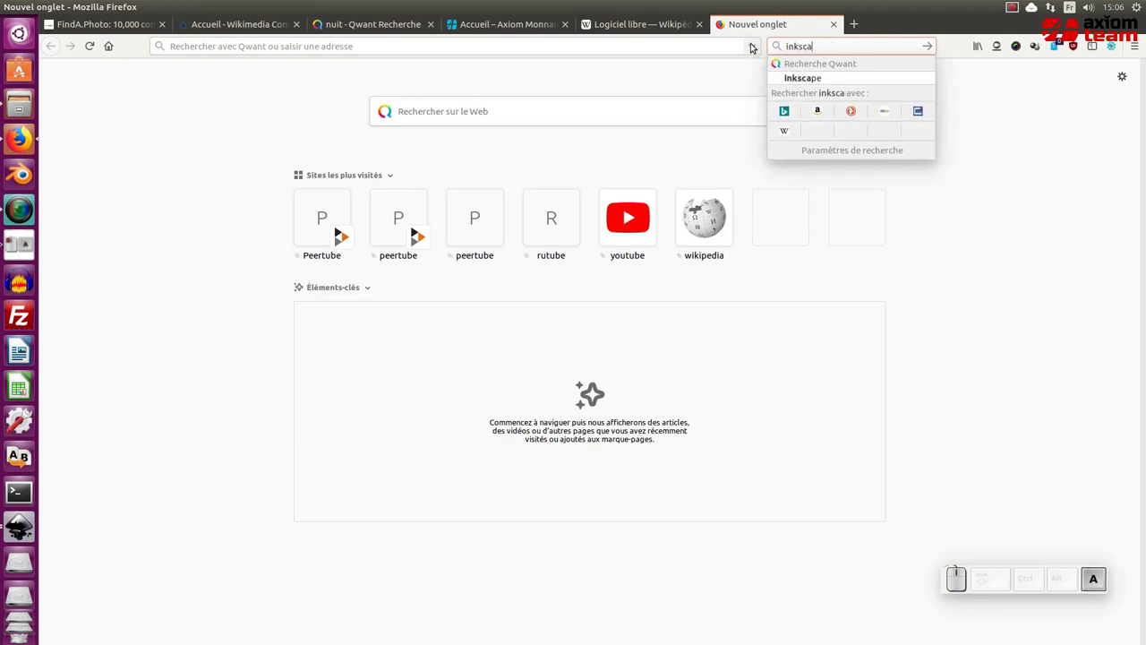
key(Return)
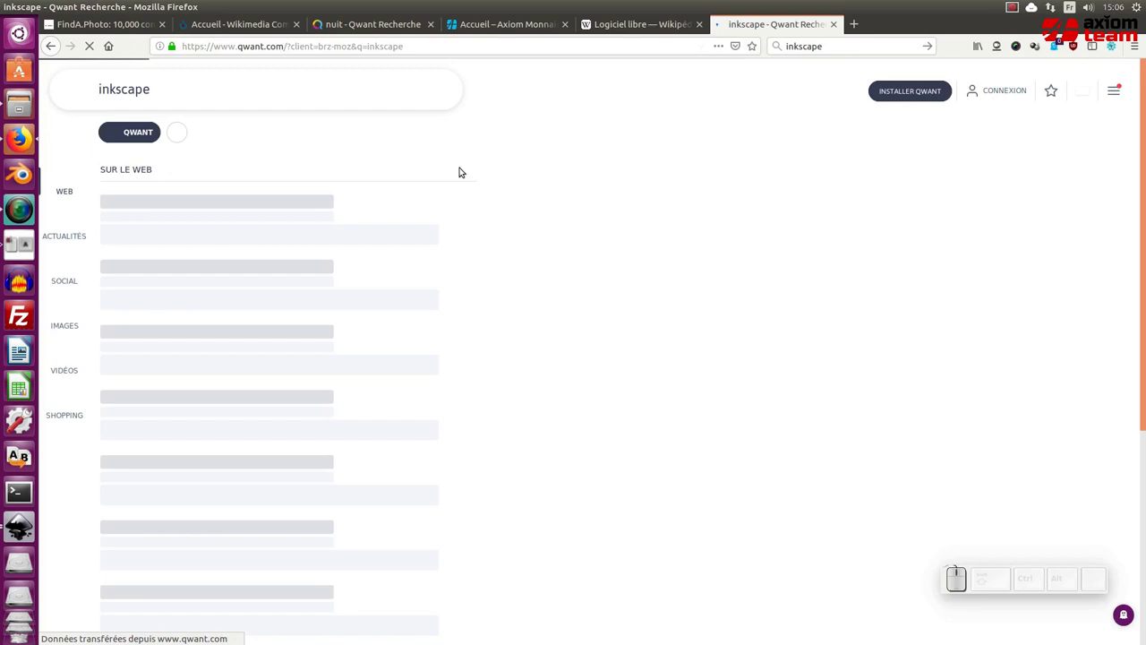
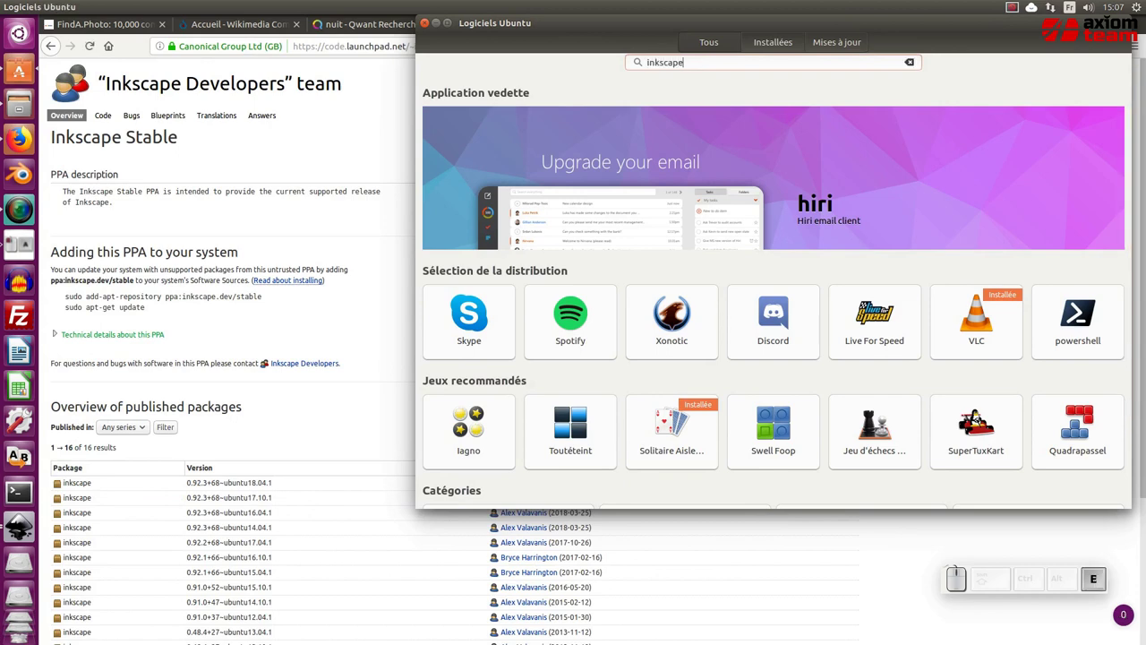
- Search Ubuntu Software for 'inkscape', see it is installed, then close the store
key(Return)
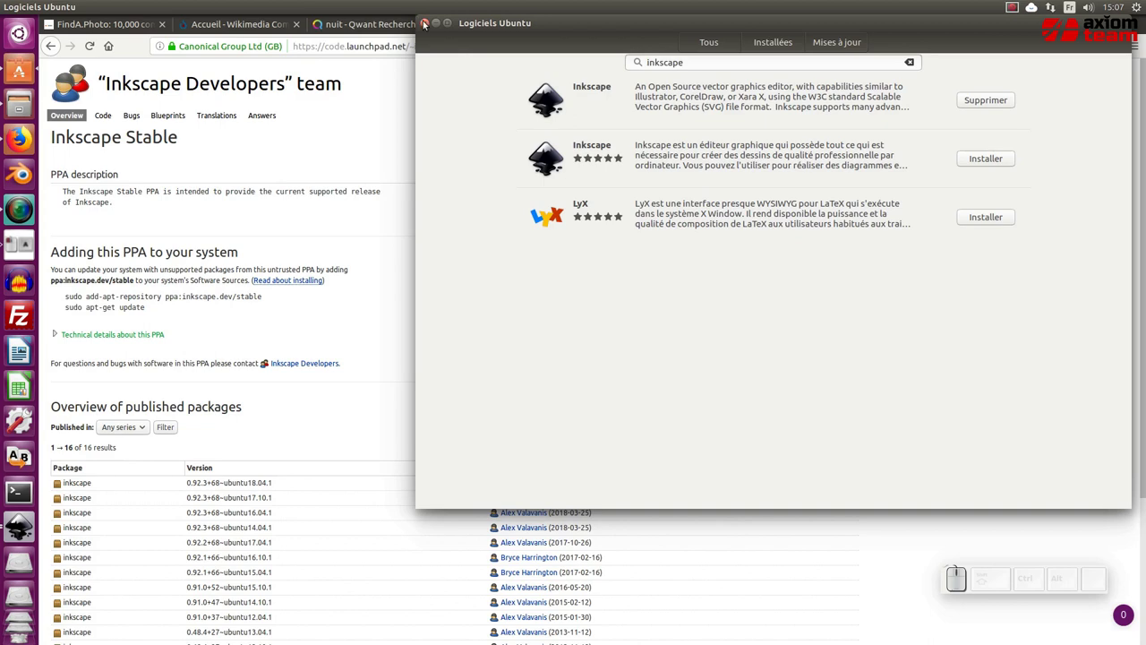
click(427, 20)
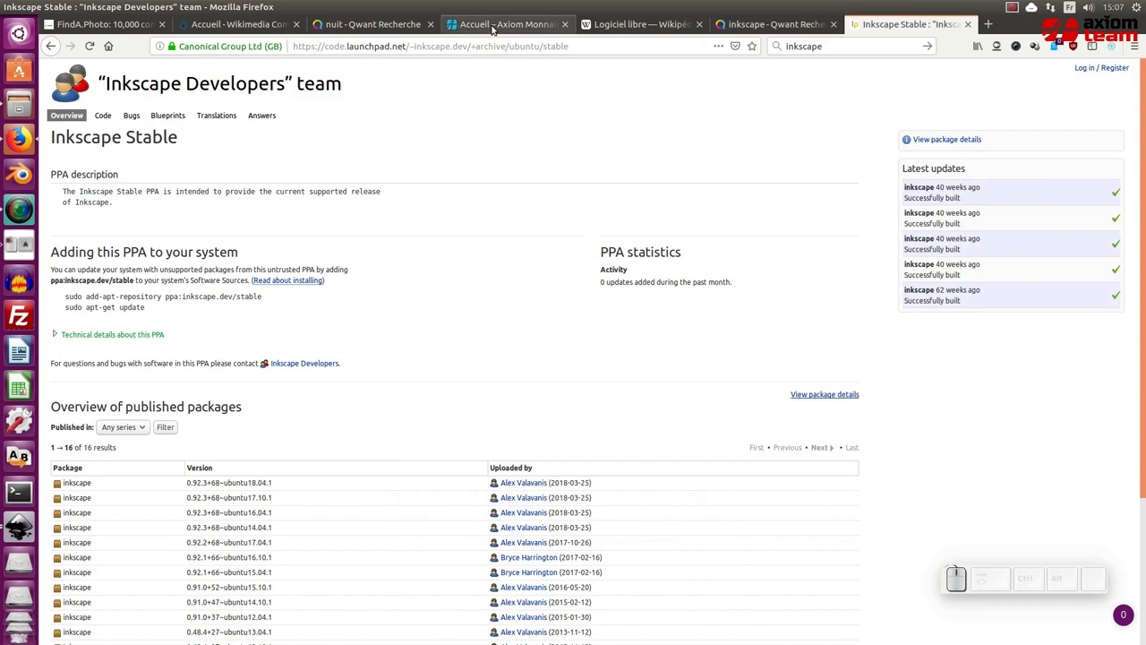
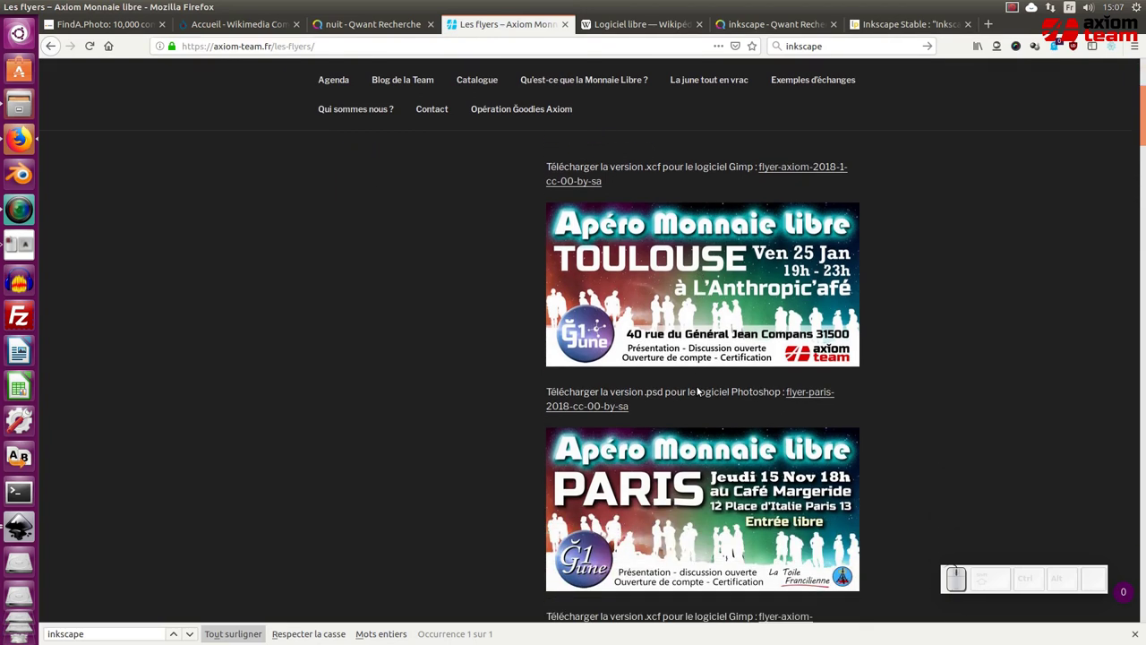
- Download the flyer-axiom-lune zip from the Axiom flyers page, choosing Enregistrer le fichier
scroll(down, 3)
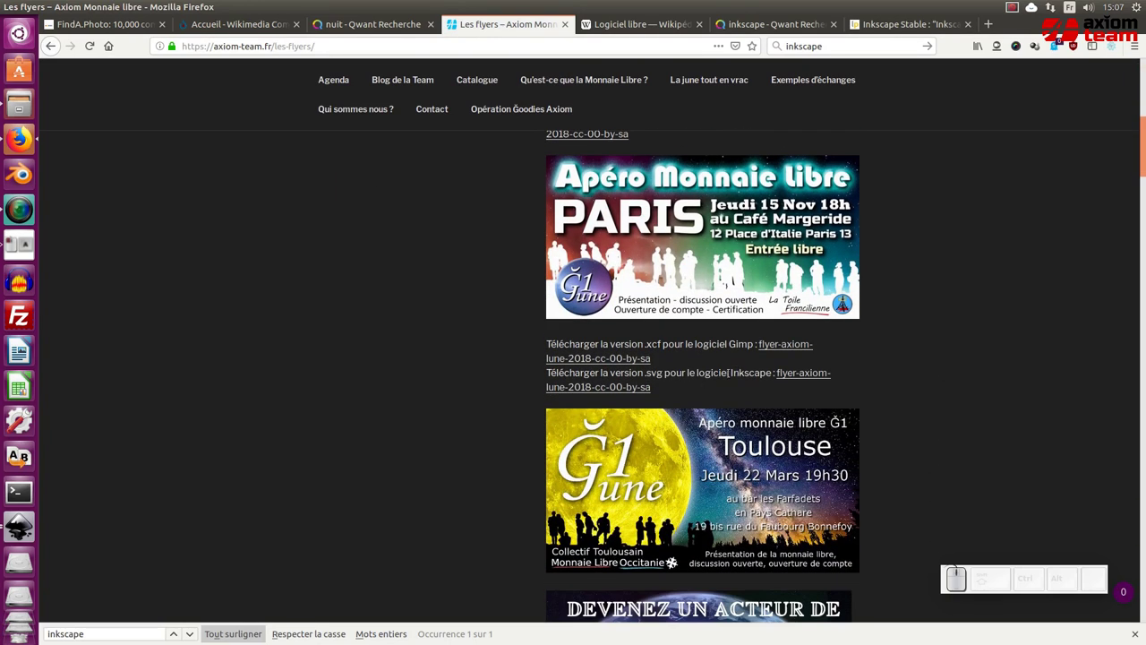
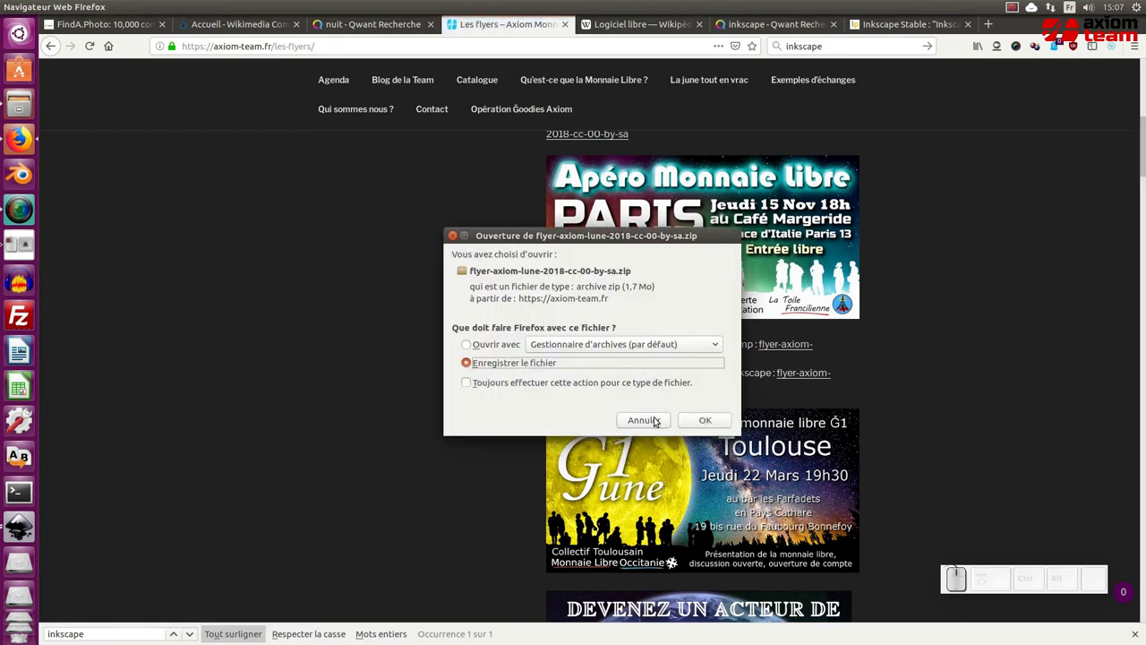
click(698, 419)
click(963, 49)
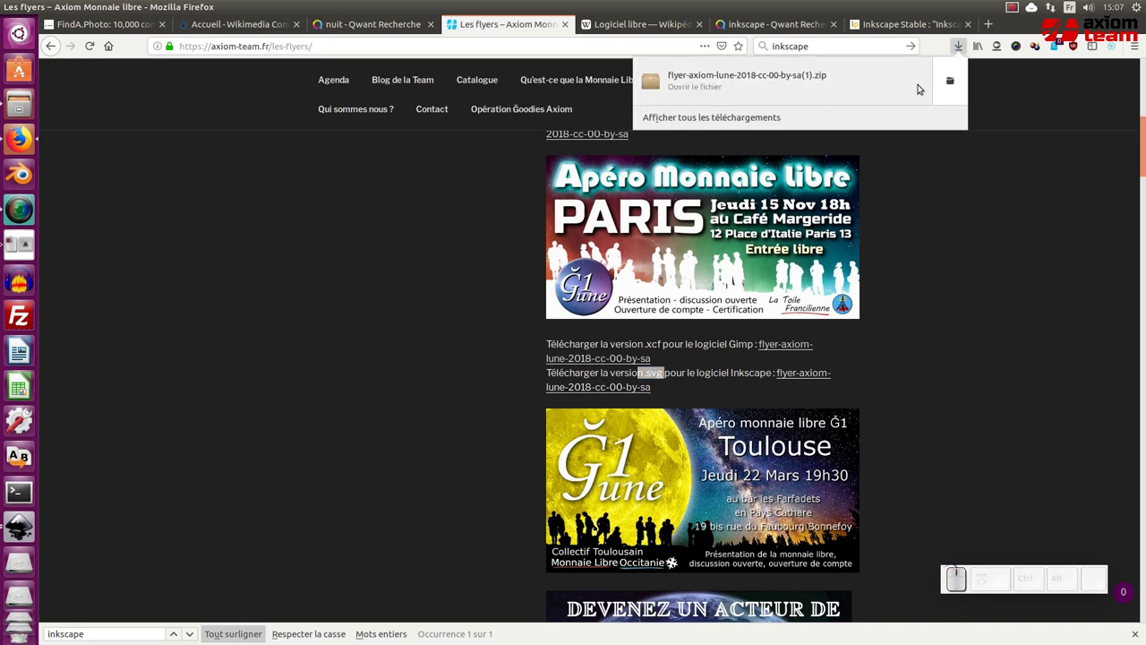
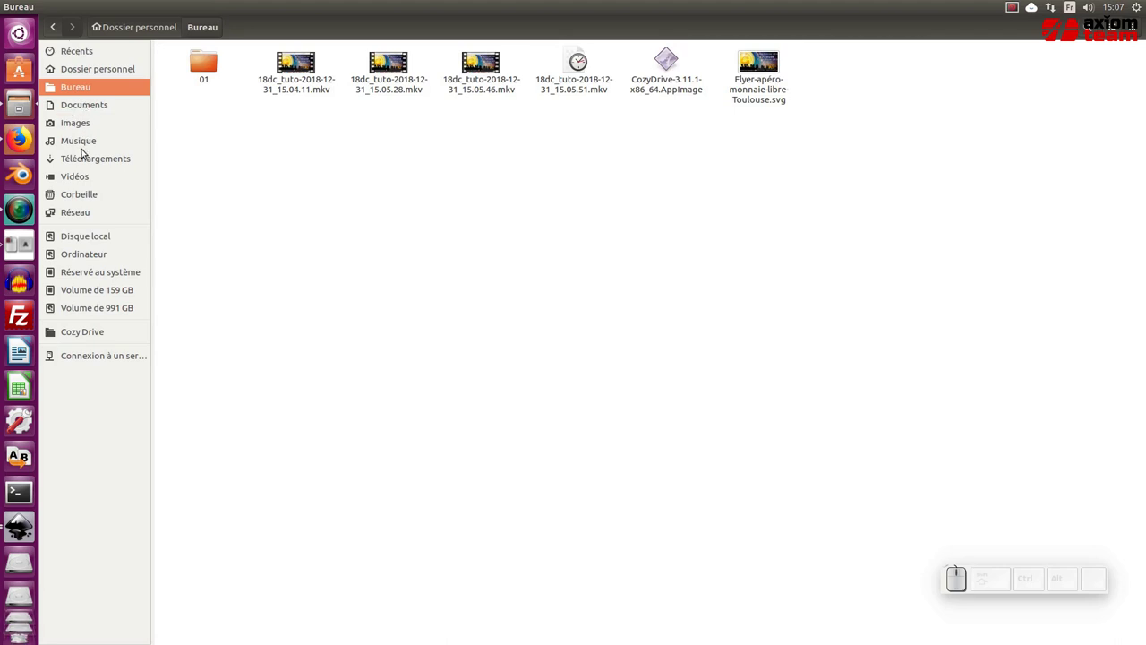
- Extract the Toulouse flyer SVG from the downloaded zip onto the Bureau, replacing the old copy
click(91, 163)
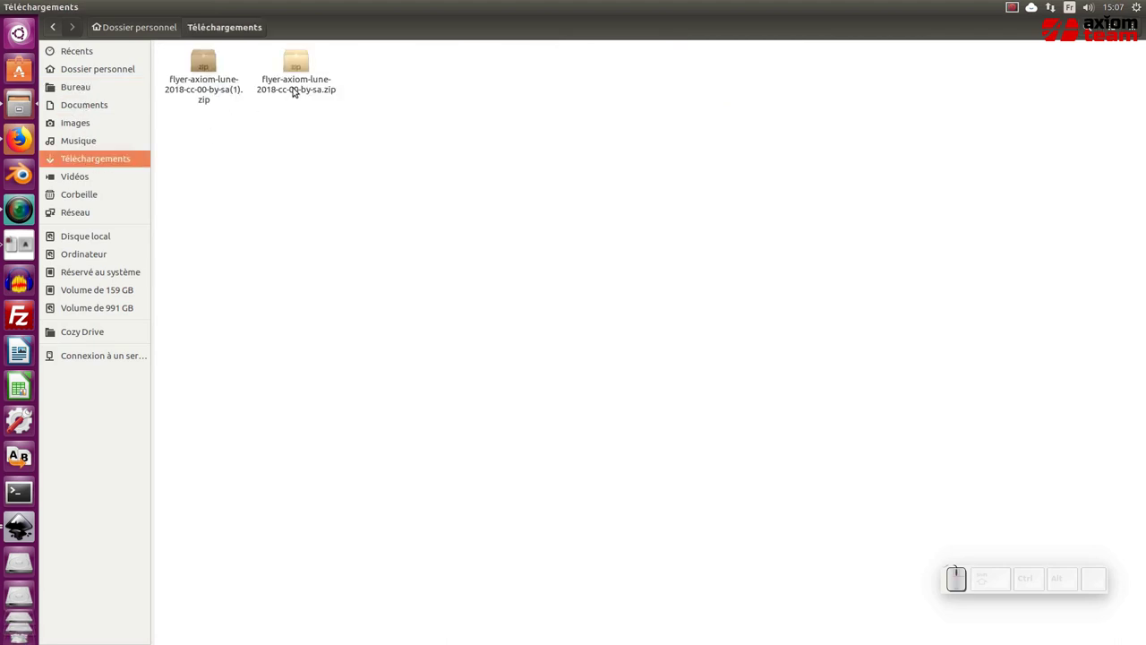
click(299, 90)
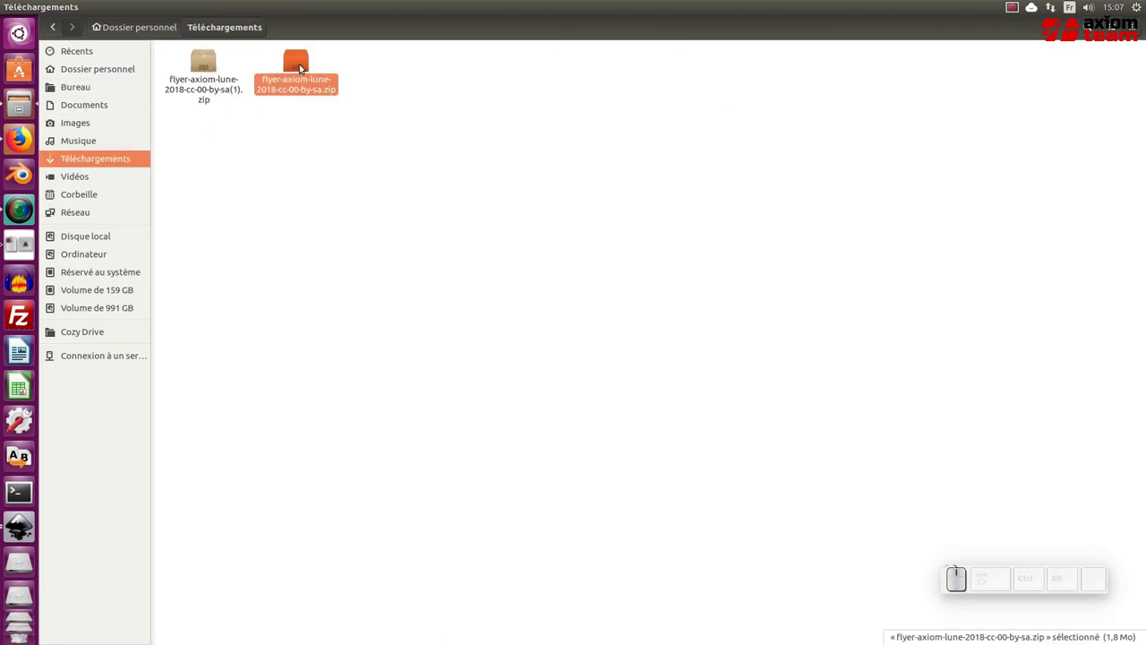
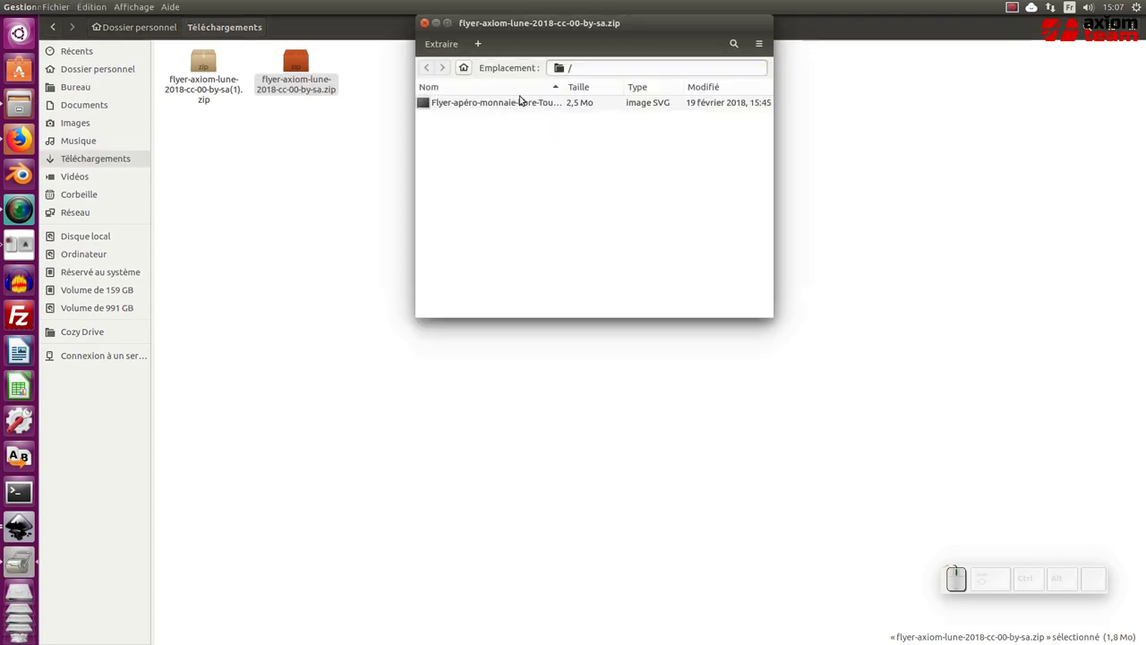
click(523, 102)
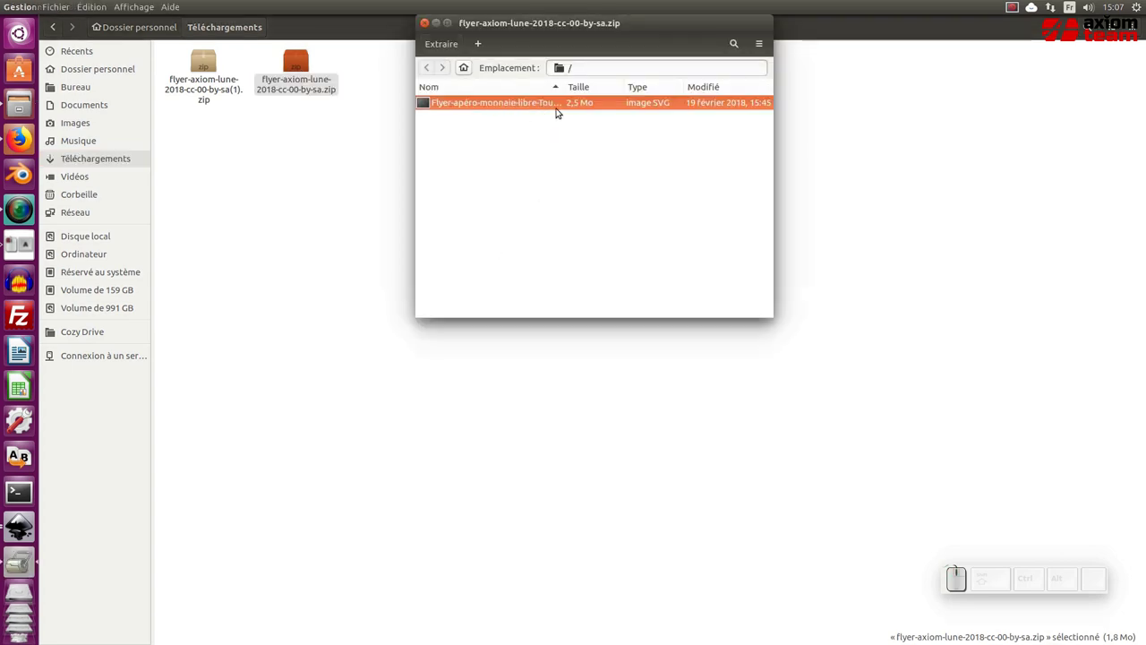
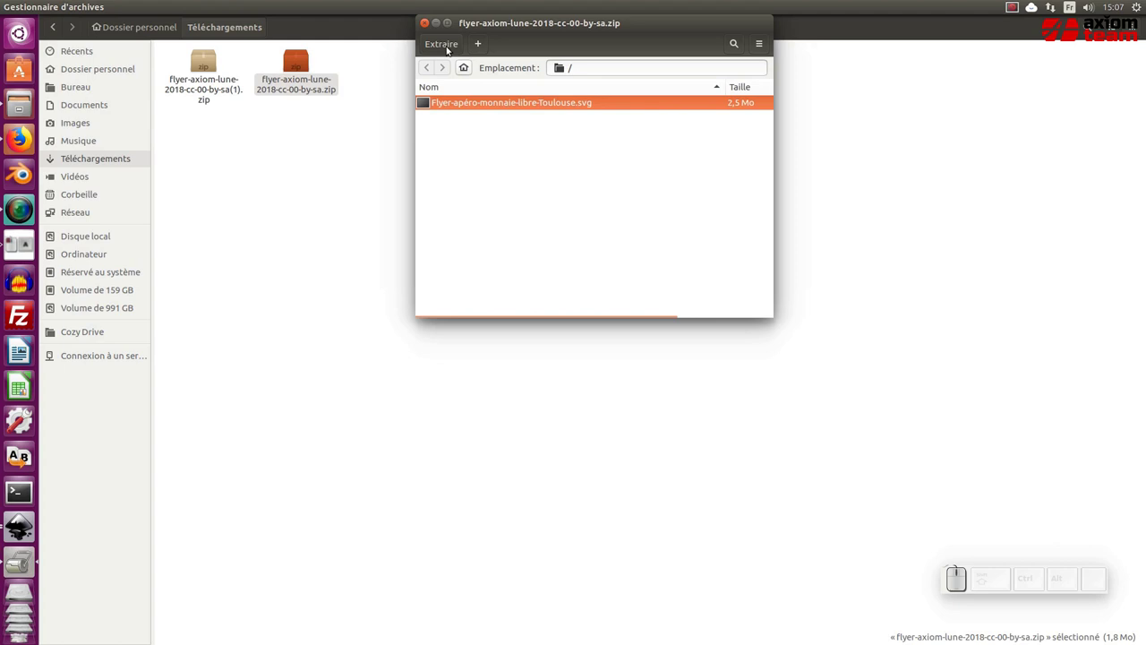
click(447, 44)
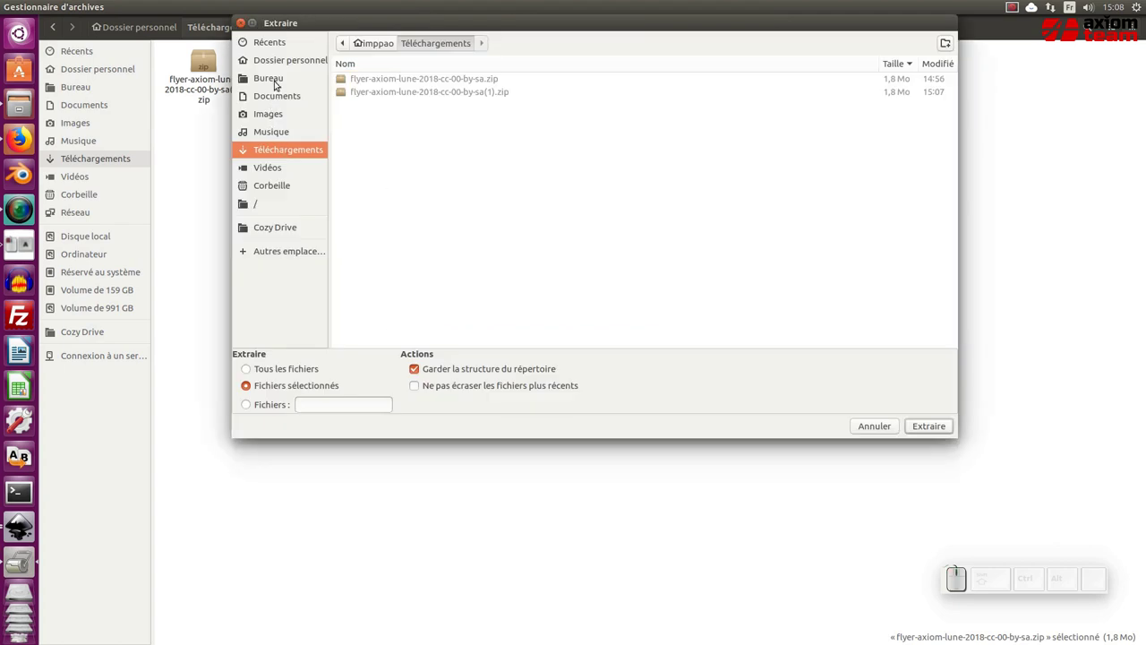
click(280, 84)
click(921, 428)
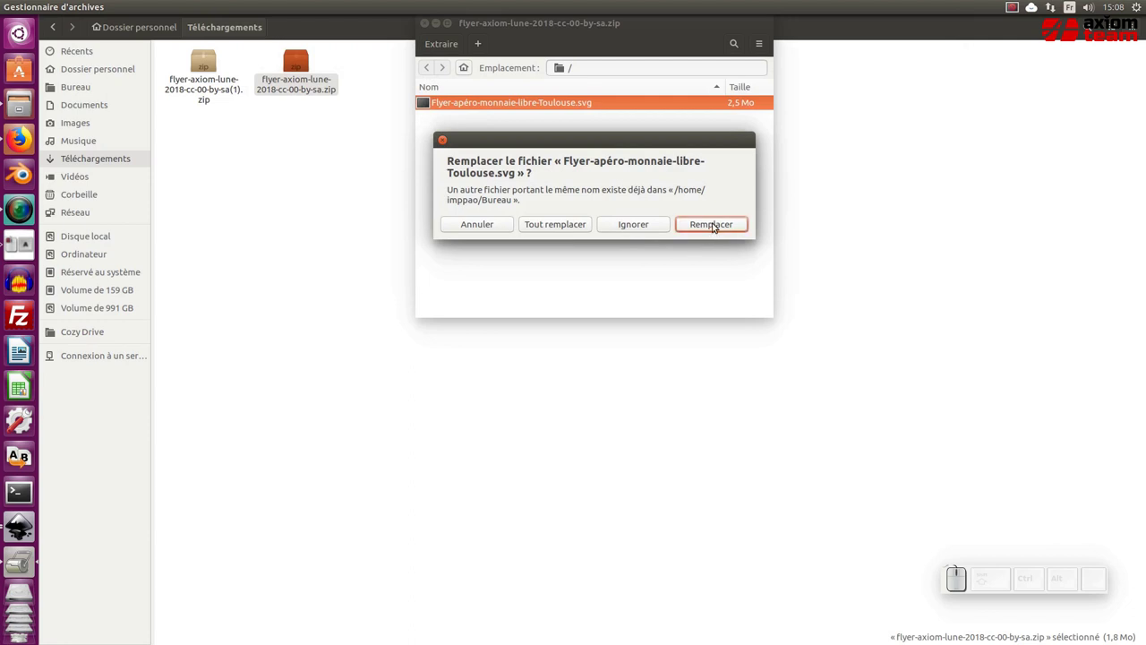
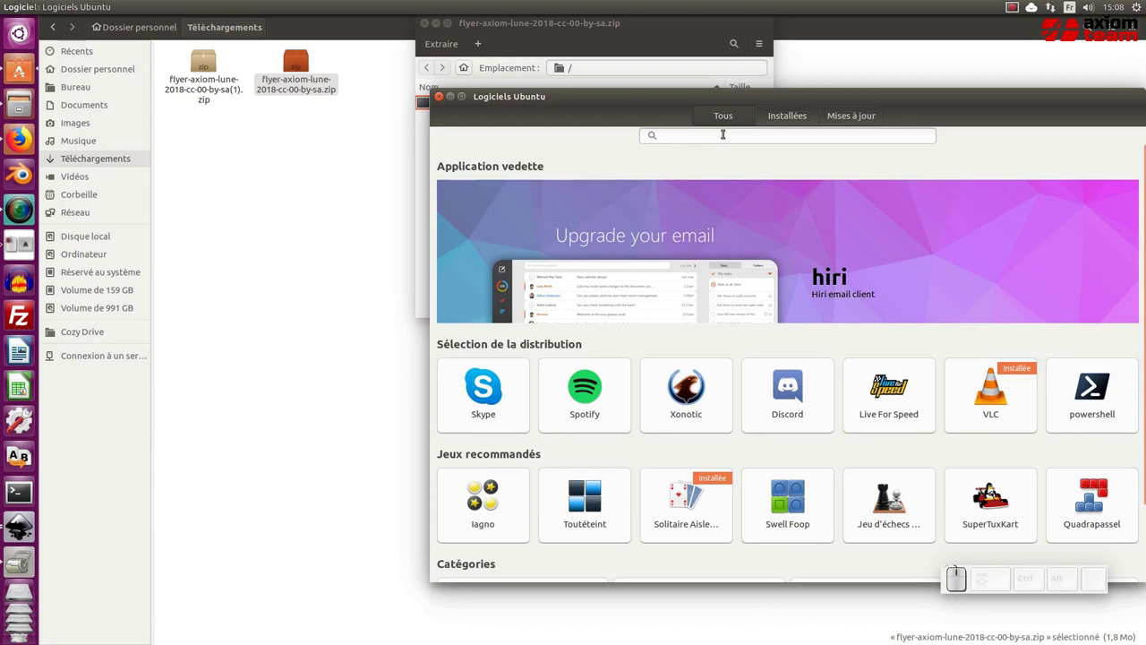
- Reopen Ubuntu Software, find the installed Inkscape entry and launch it with Lancer
click(437, 92)
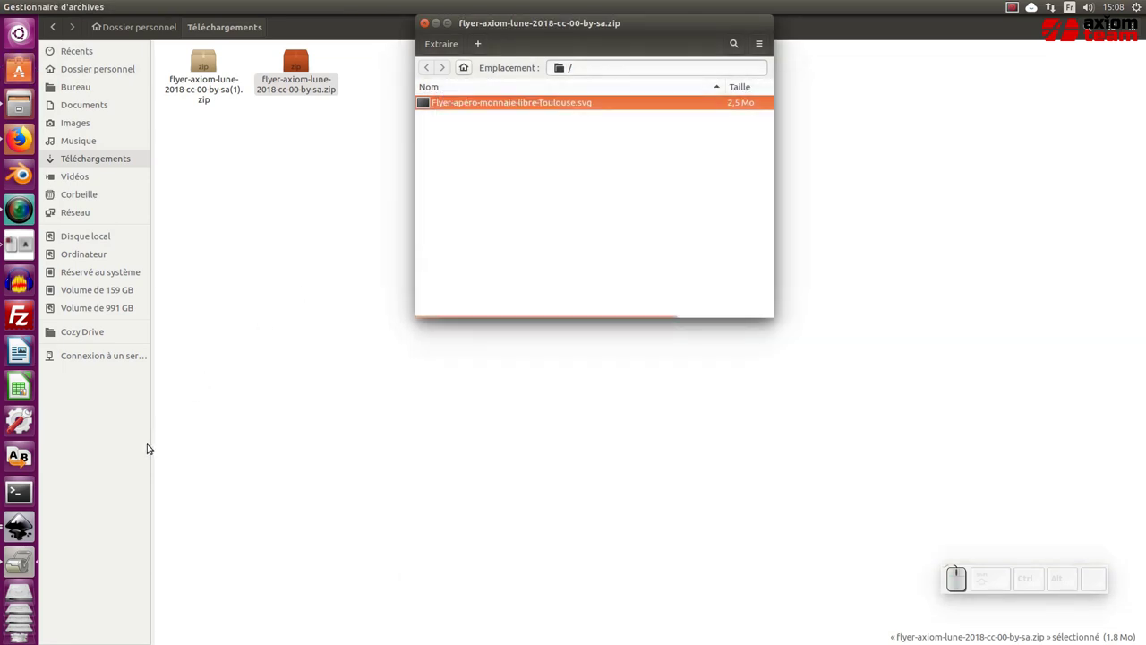
click(23, 69)
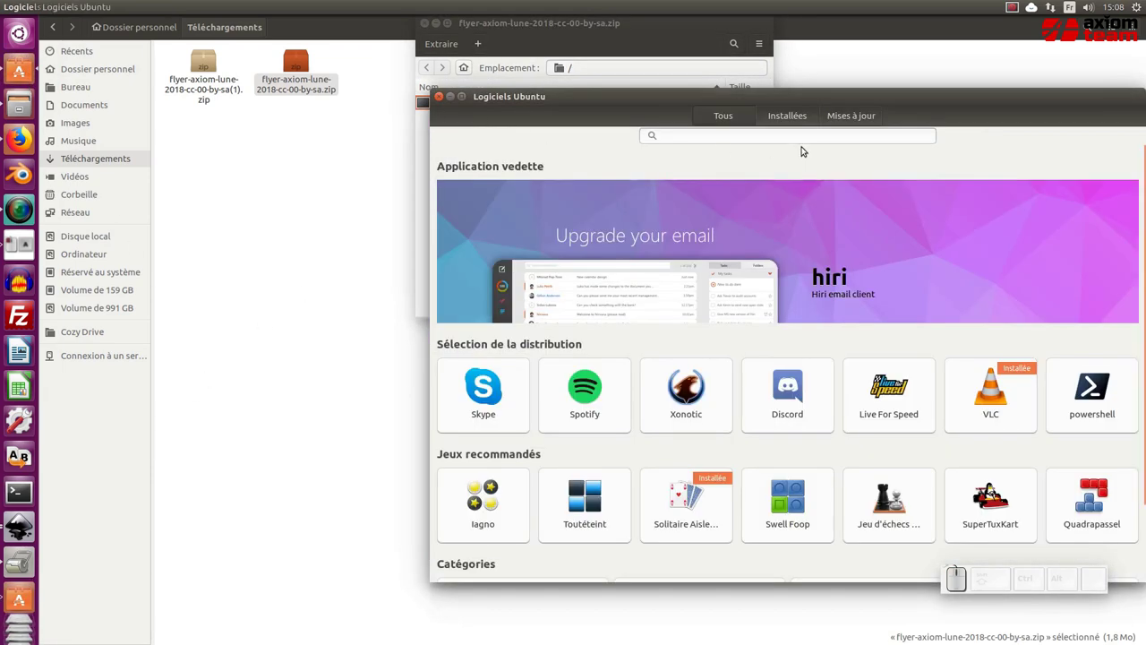
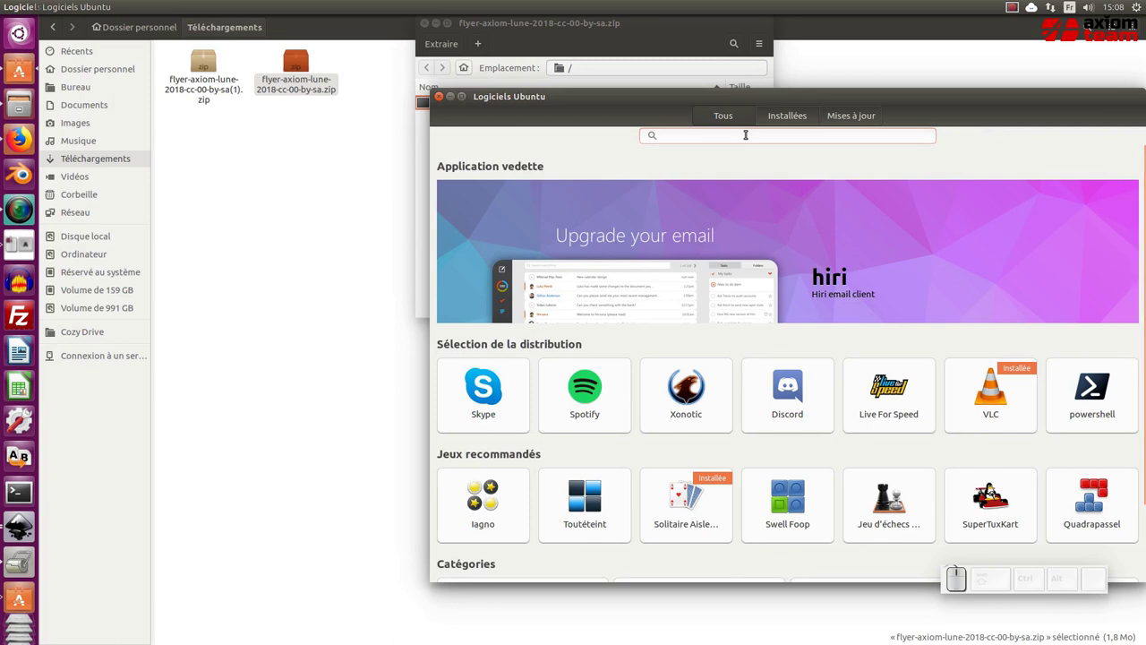
key(Return)
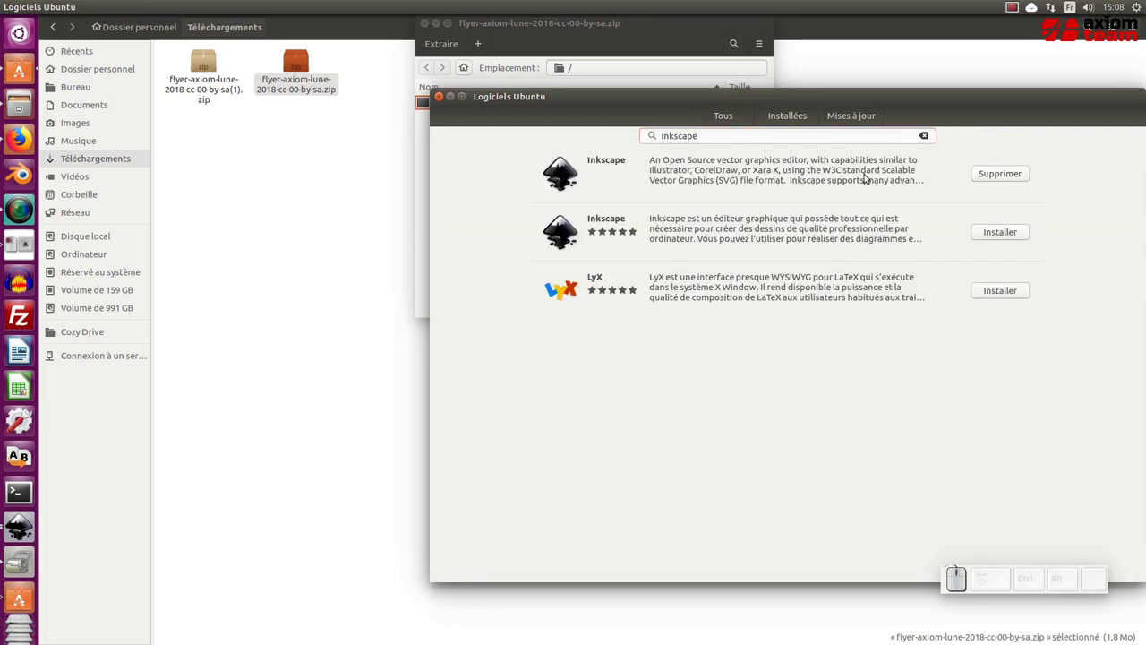
click(560, 175)
click(730, 196)
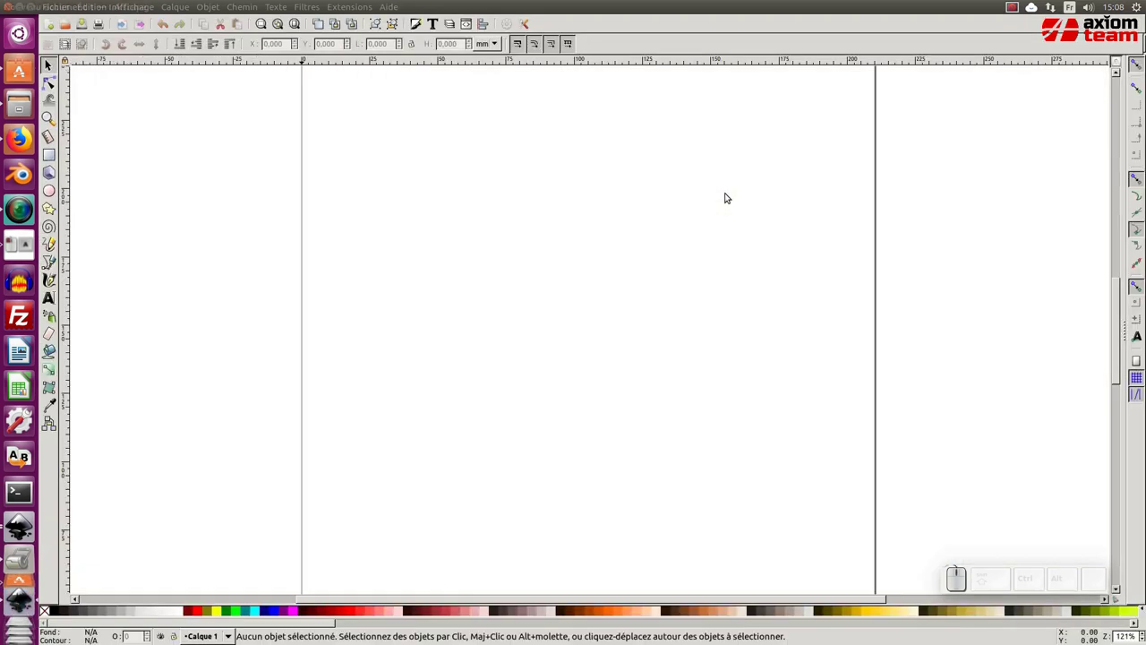
- Open Flyer-apéro-monnaie-libre-Toulouse.svg from the Desktop in Inkscape
click(55, 4)
click(64, 44)
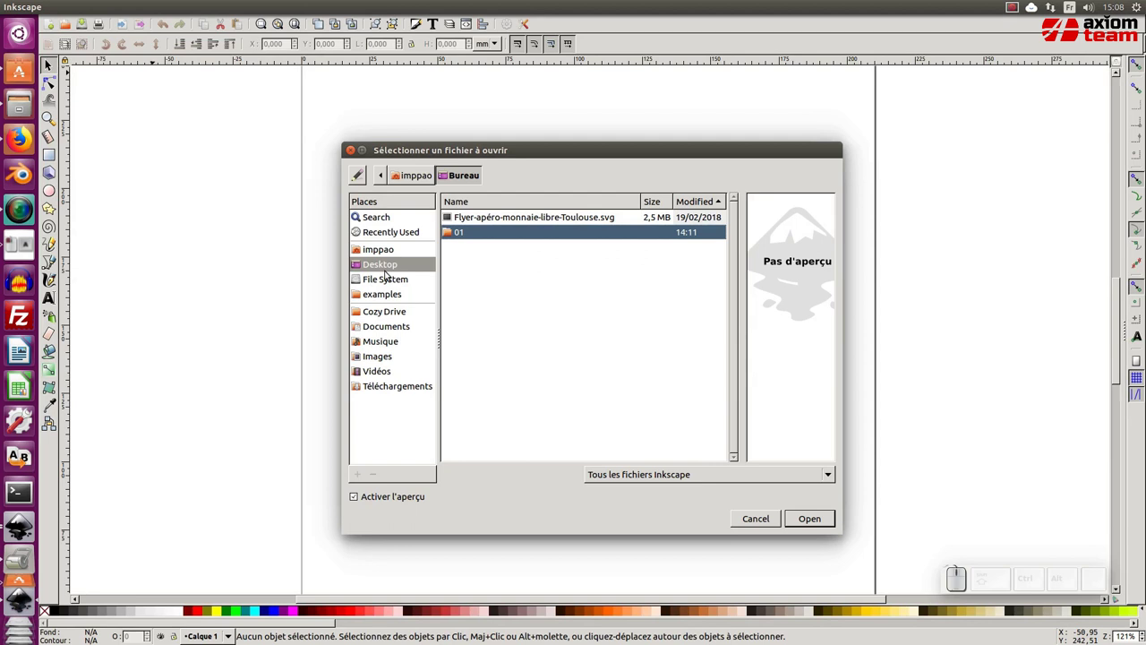
click(389, 266)
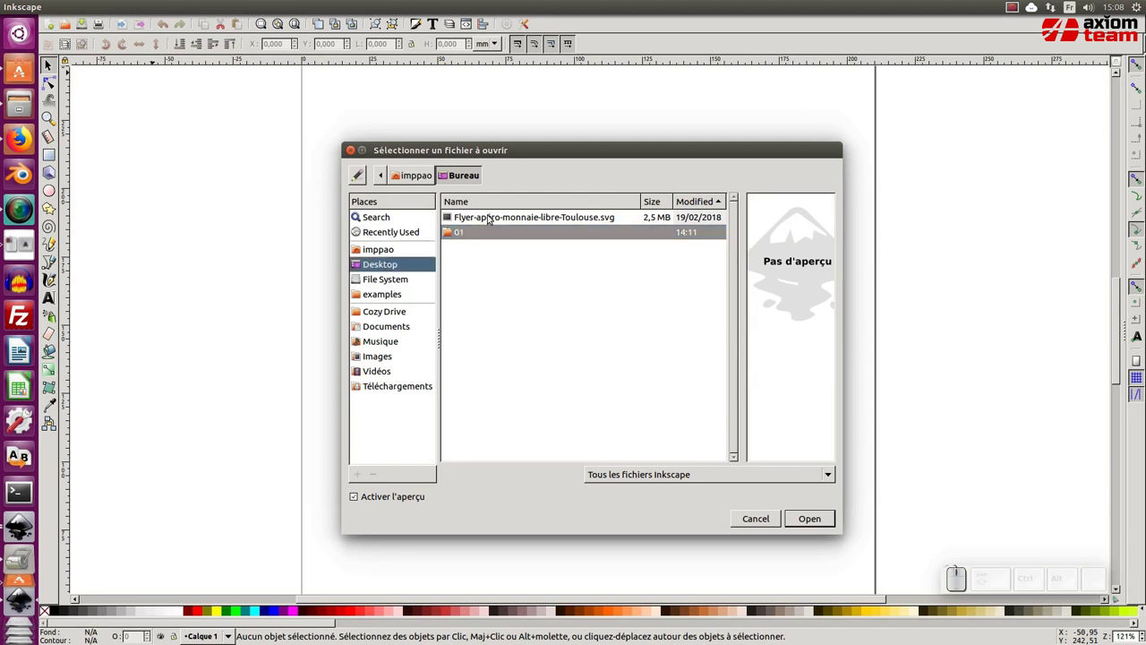
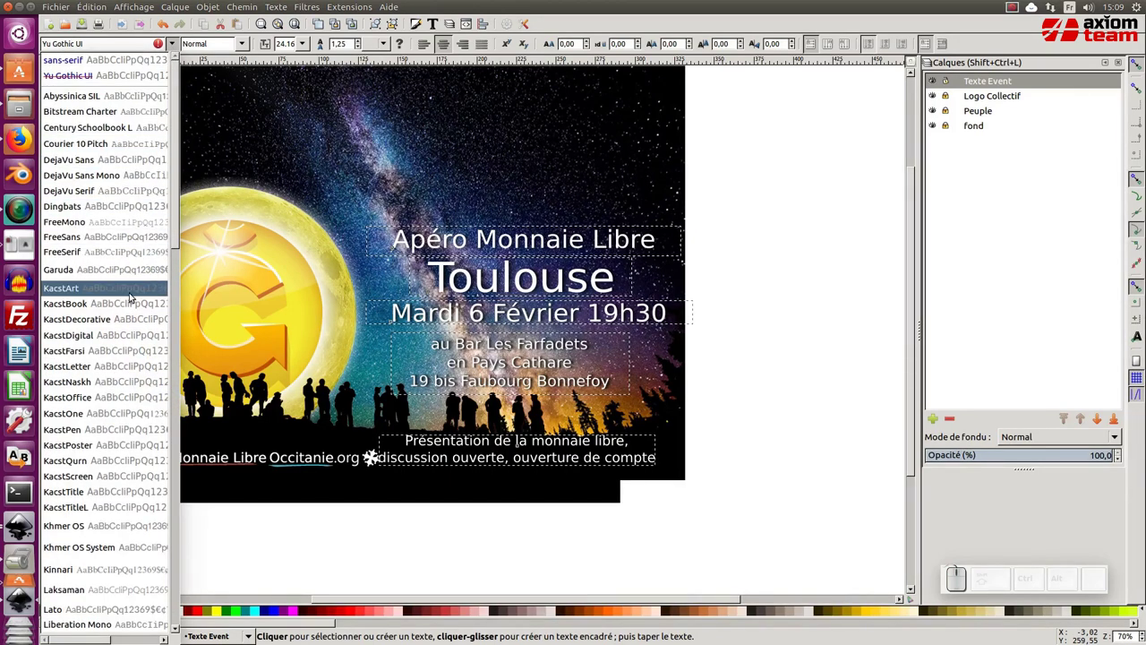
- Browse down the Text tool's font list toward Nimbus Sans L for the flyer texts
scroll(down, 3)
scroll(down, 3)
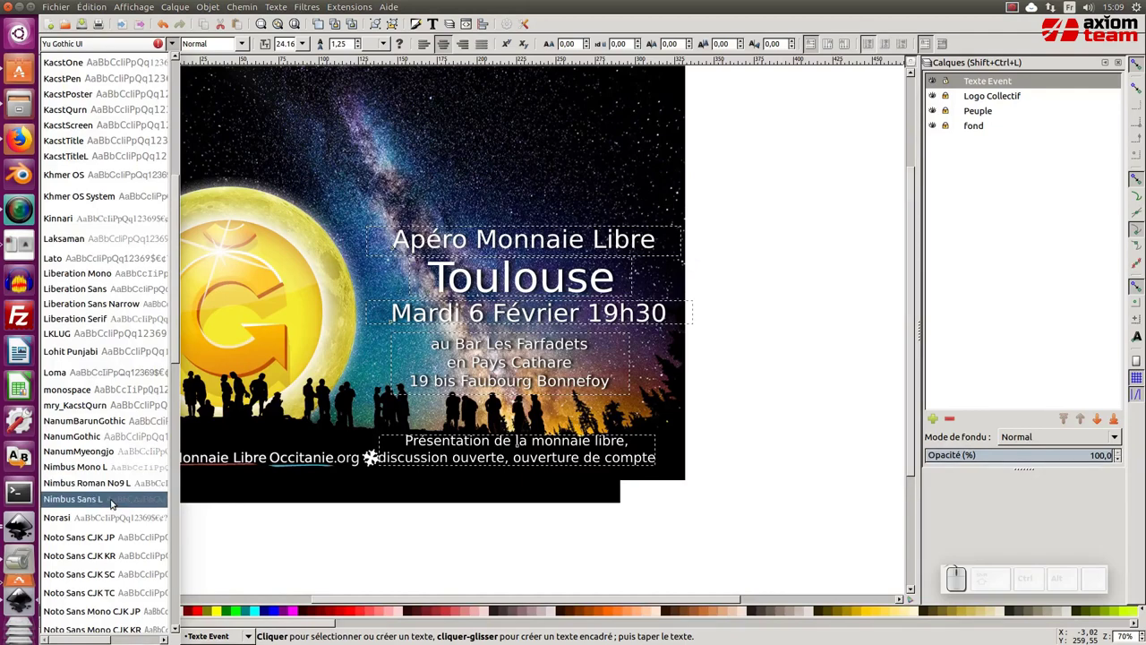
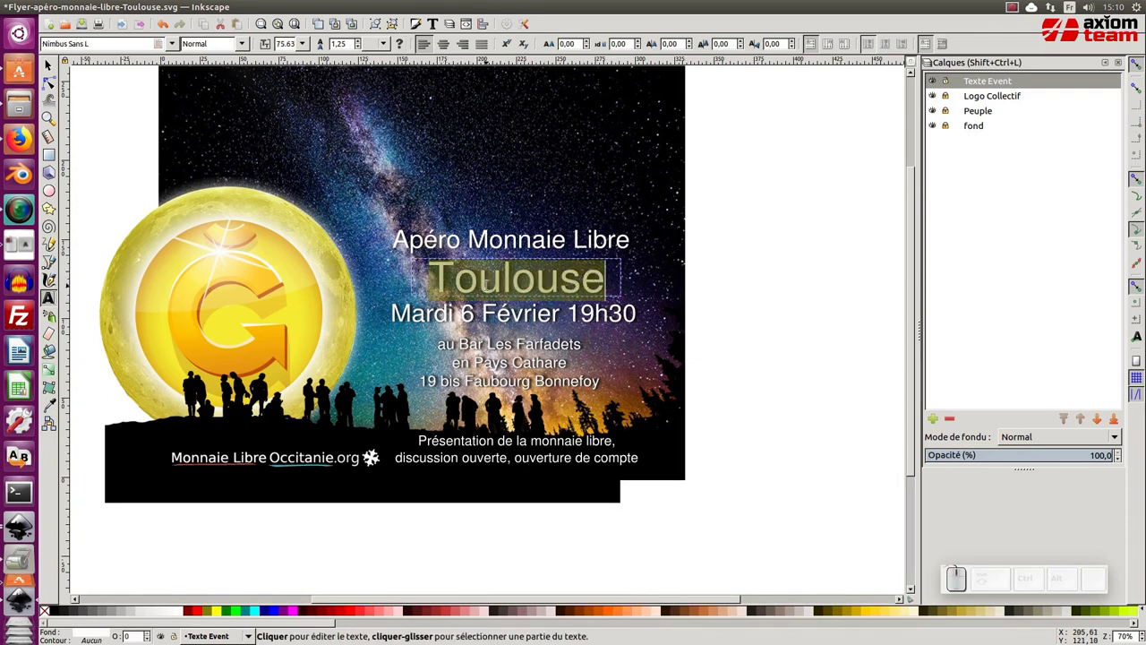
- Replace the city name with POITIERS in capitals, centre it under the title and deselect it
key(Caps_Lock)
key(p)
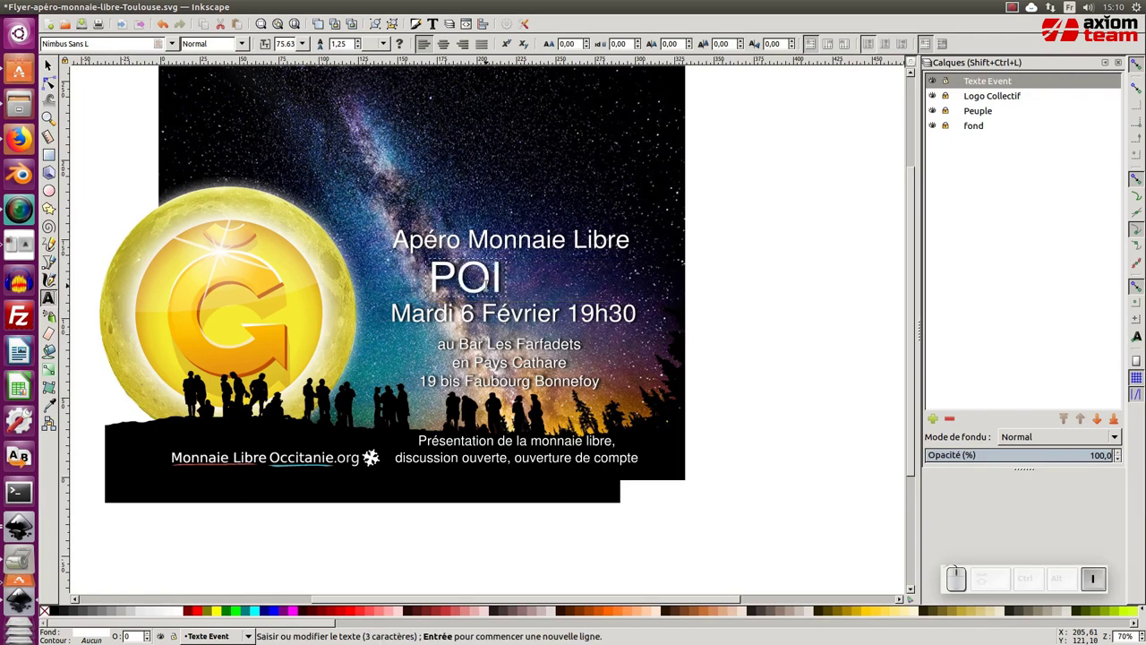
key(BackSpace)
key(Caps_Lock)
key(Tab)
key(Caps_Lock)
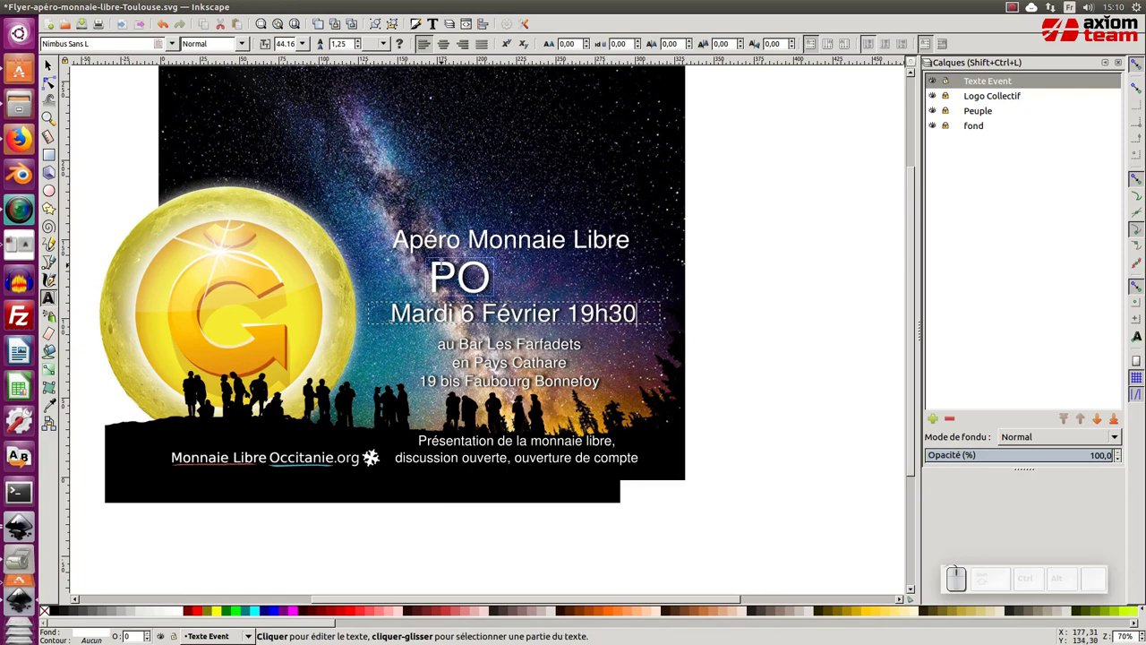
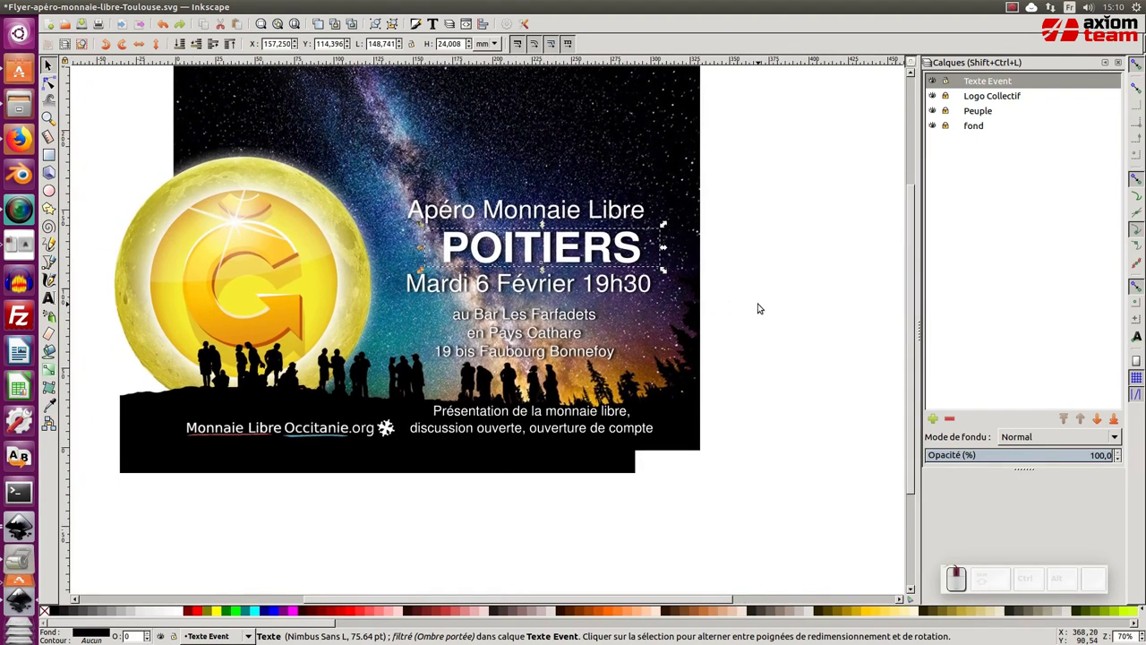
click(763, 306)
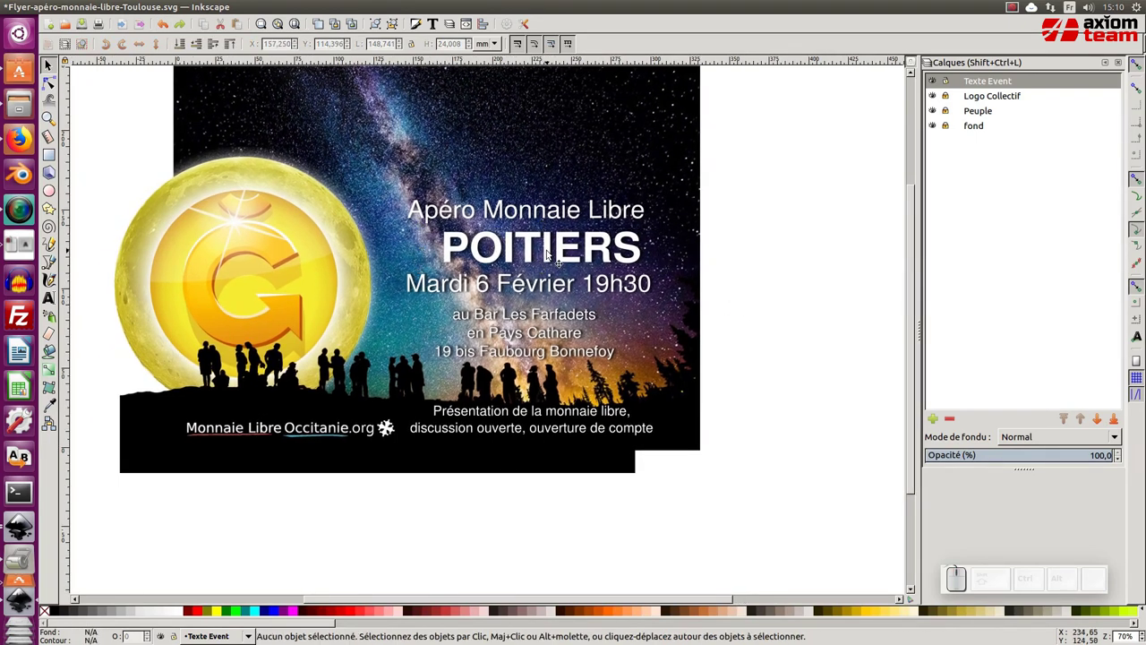
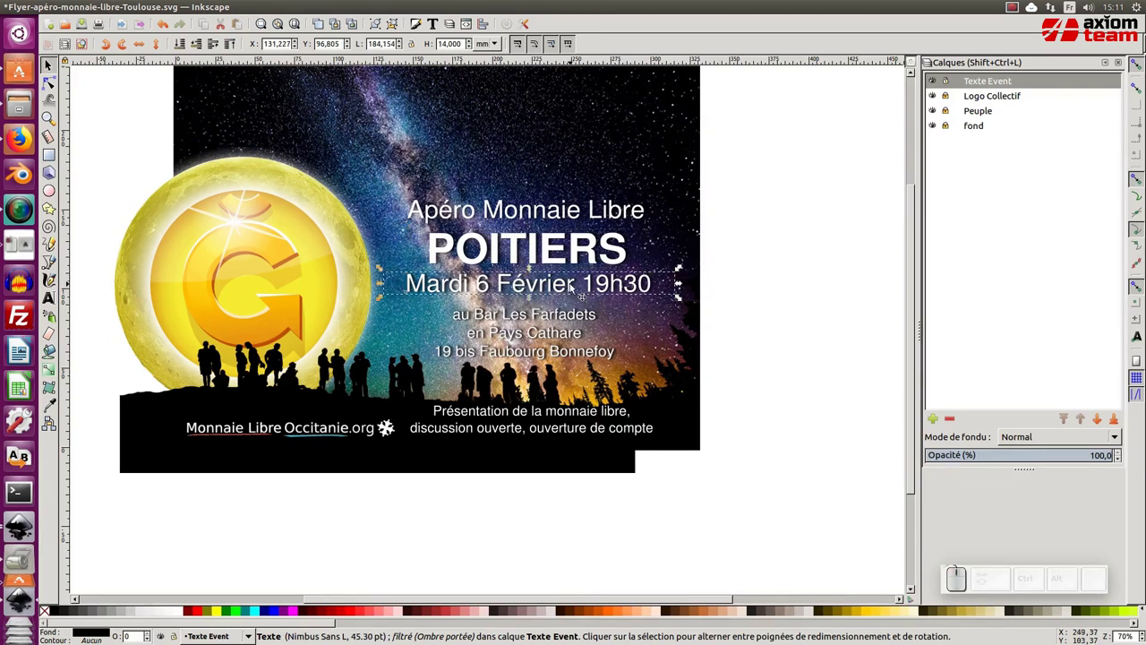
- Edit the date line to insert the year, reading Mardi 6 Février 2019 -19h30
click(571, 281)
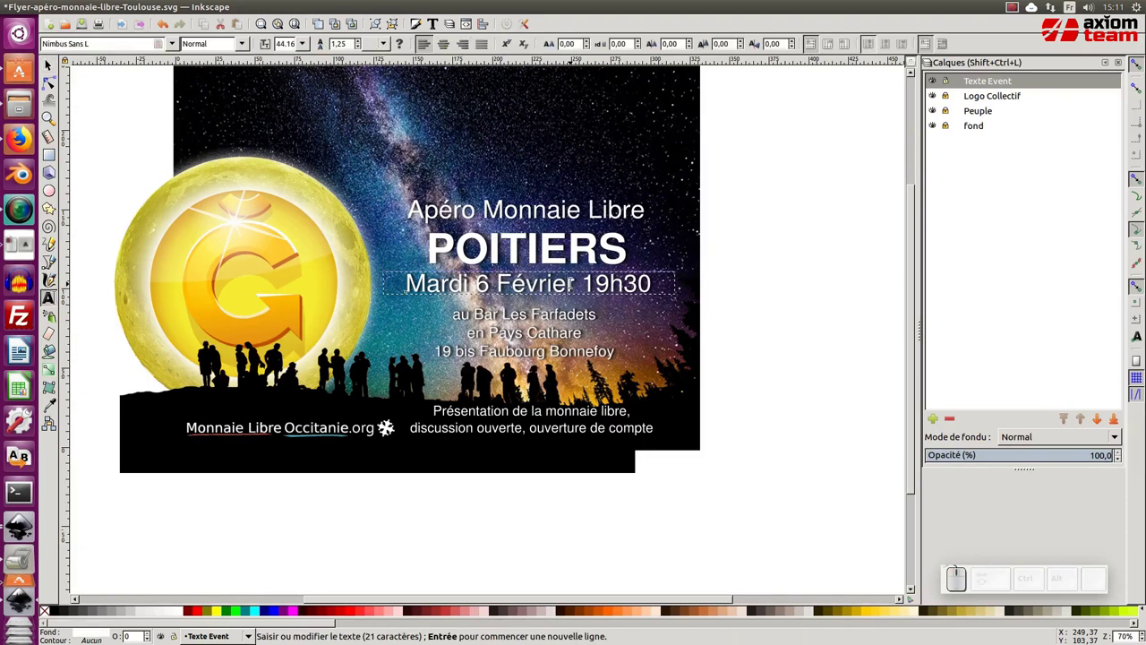
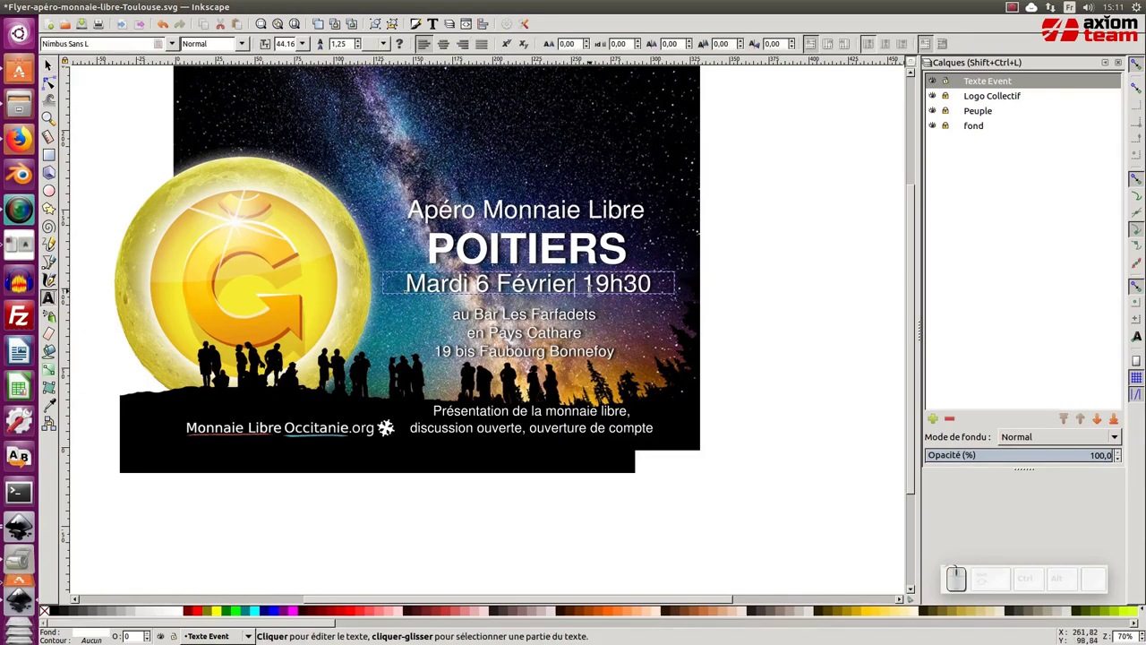
key(space)
key(KP_2)
key(KP_0)
key(KP_1)
key(KP_9)
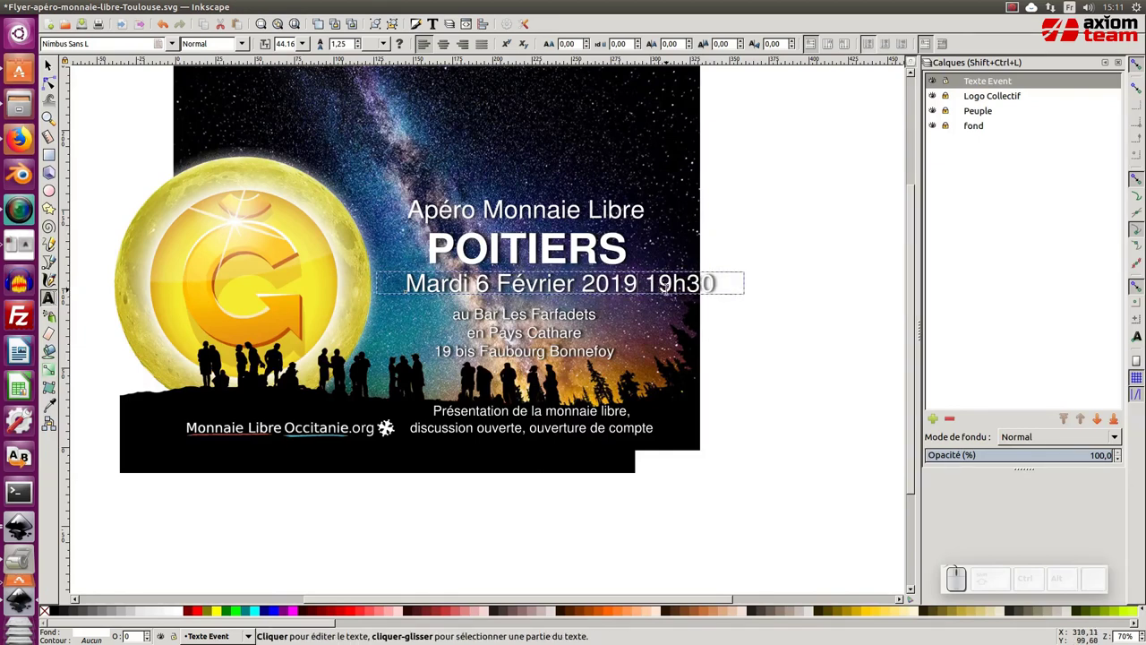
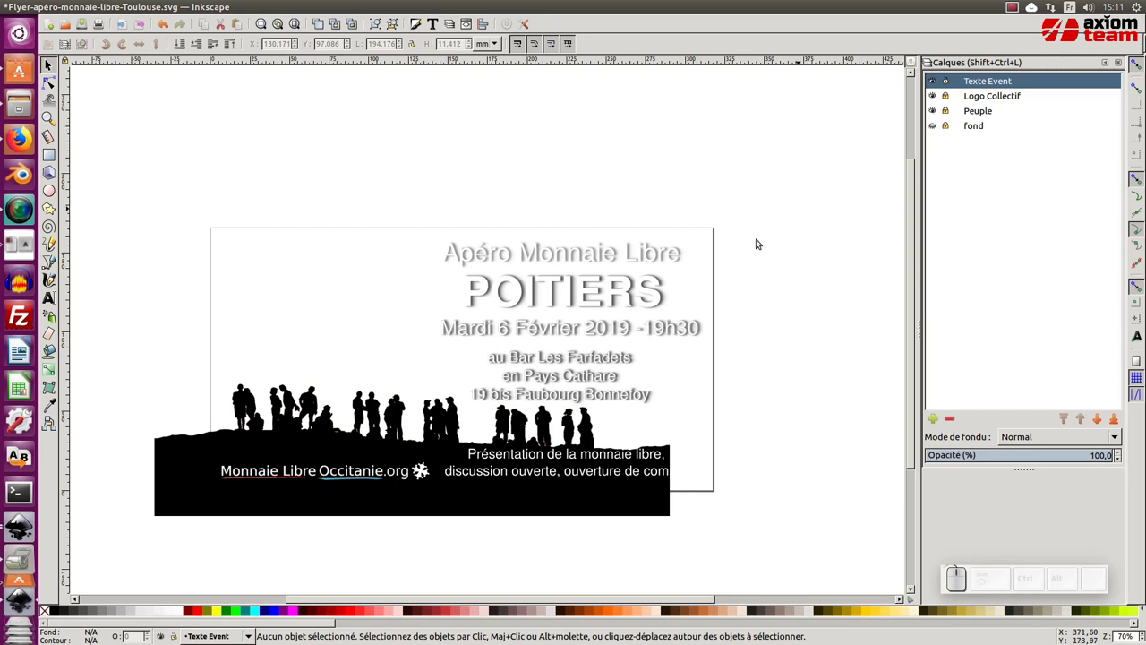
- Show the 'fond' layer again and add a new top layer named CADRE in the Layers panel
middle_click(760, 246)
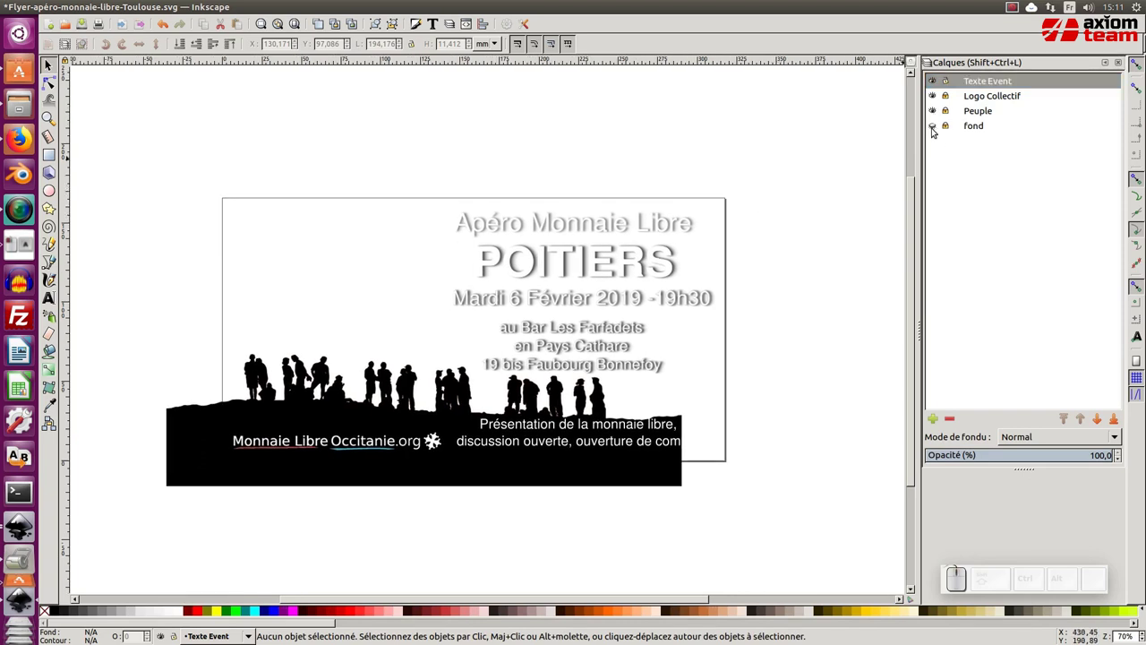
click(937, 129)
click(985, 95)
click(986, 77)
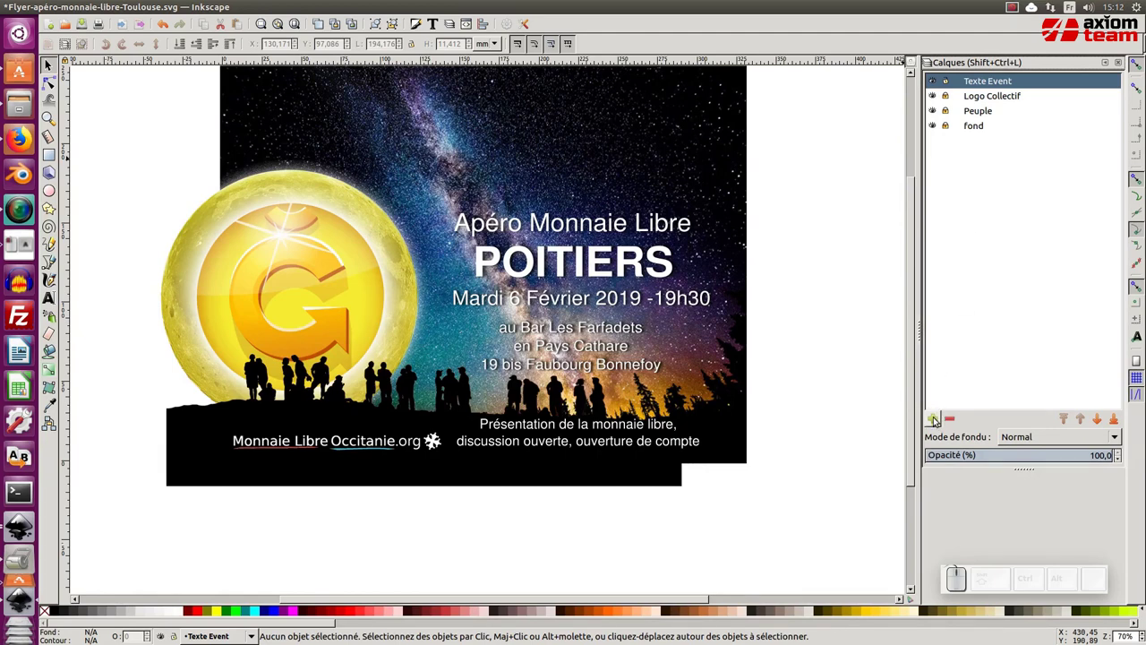
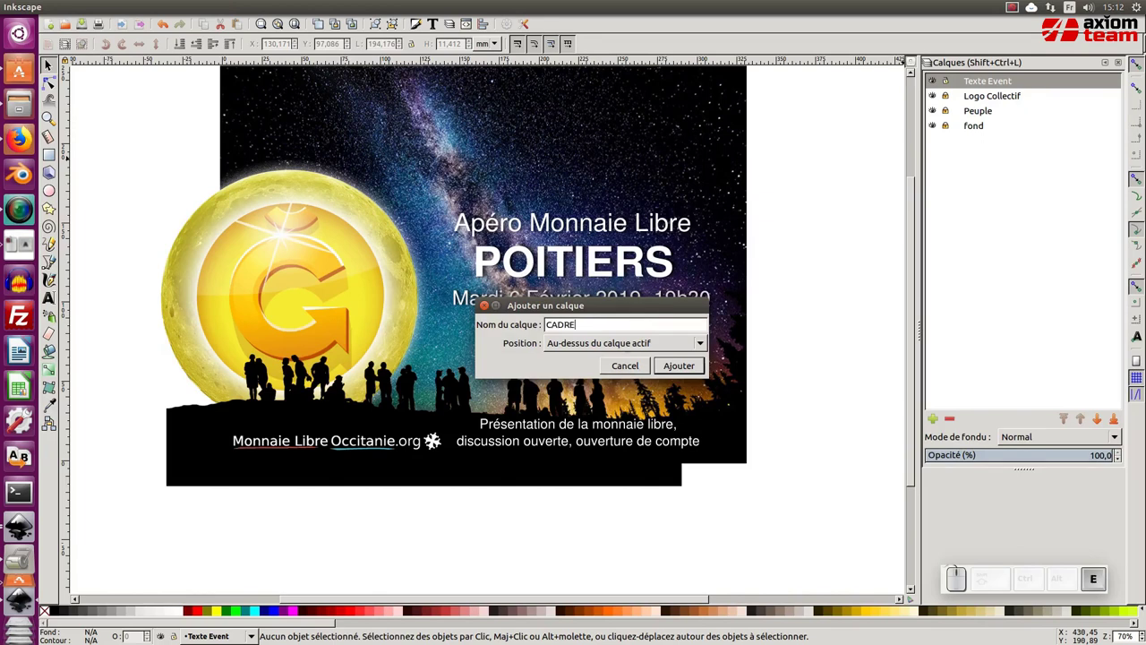
key(Caps_Lock)
key(BackSpace)
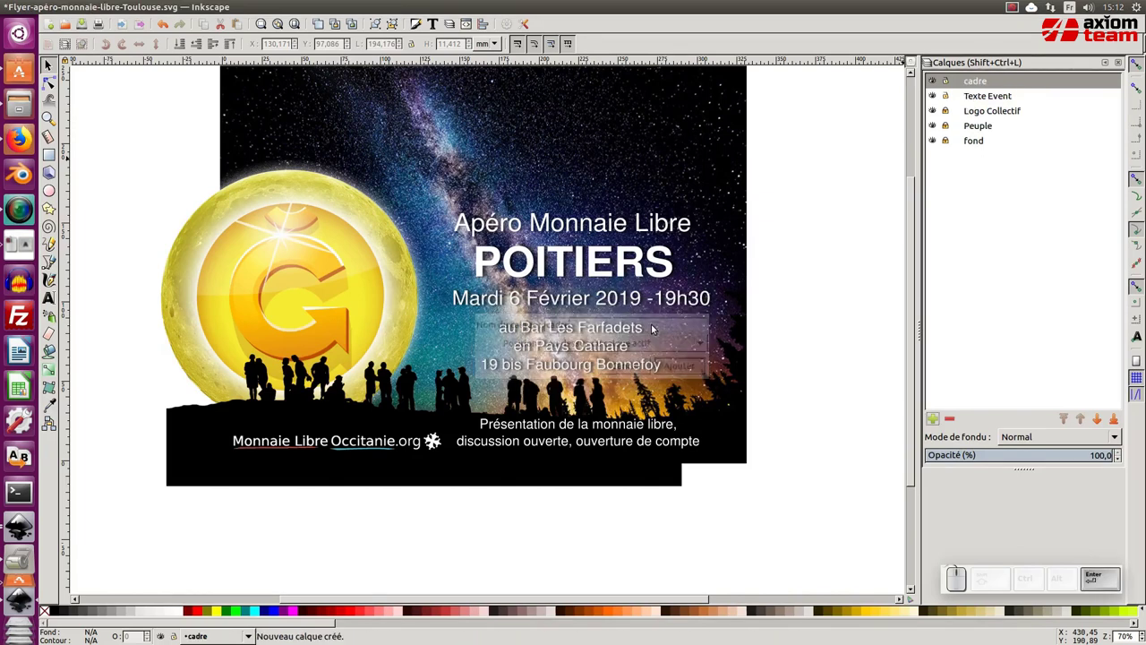
- Hide the background layer while drawing the red frame, then show it again
click(939, 144)
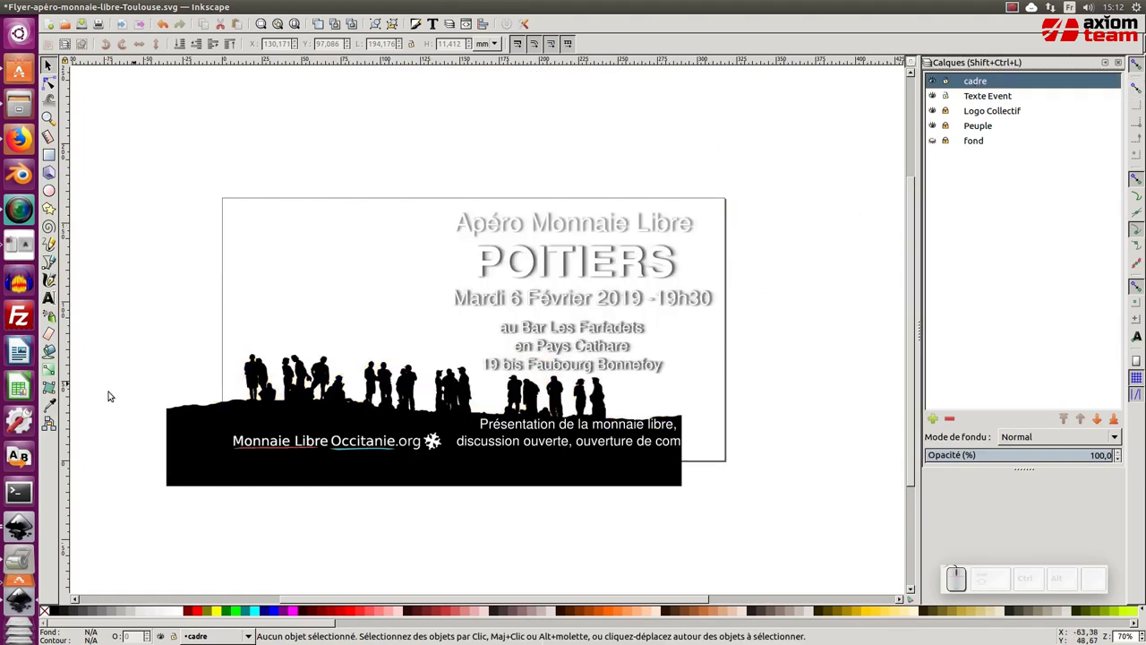
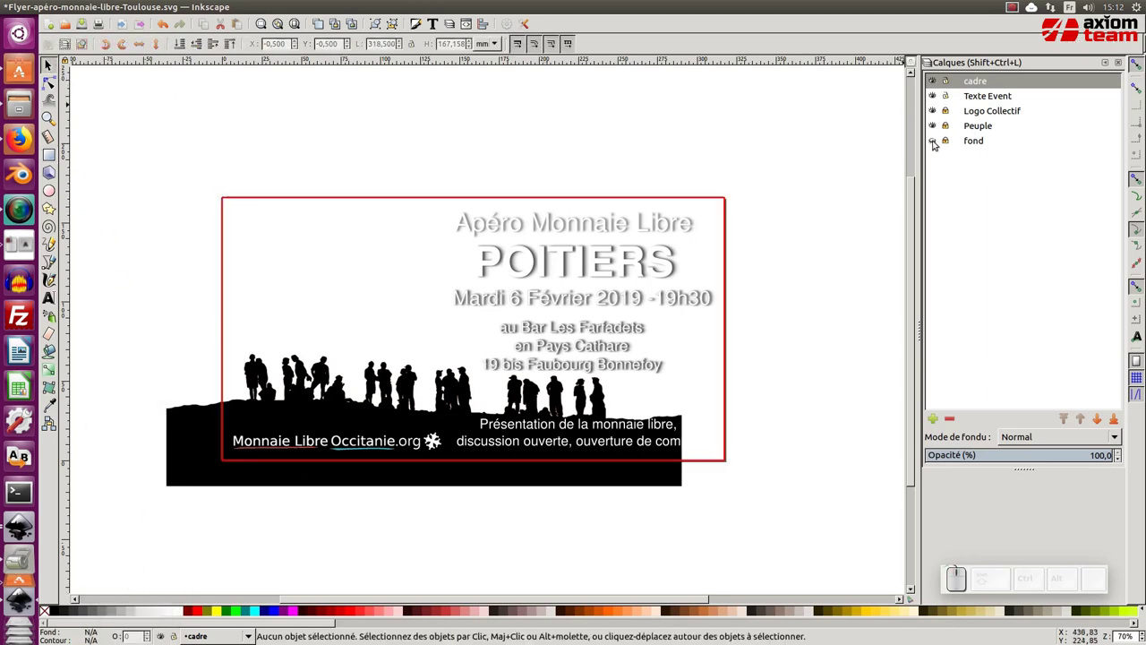
click(938, 143)
click(850, 192)
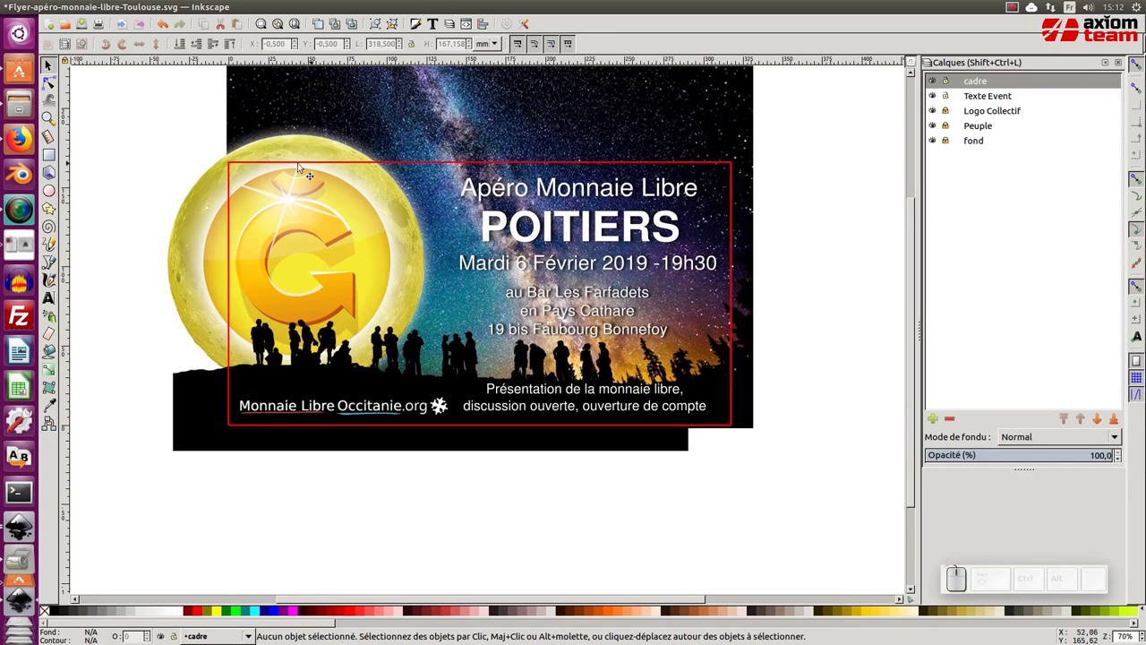
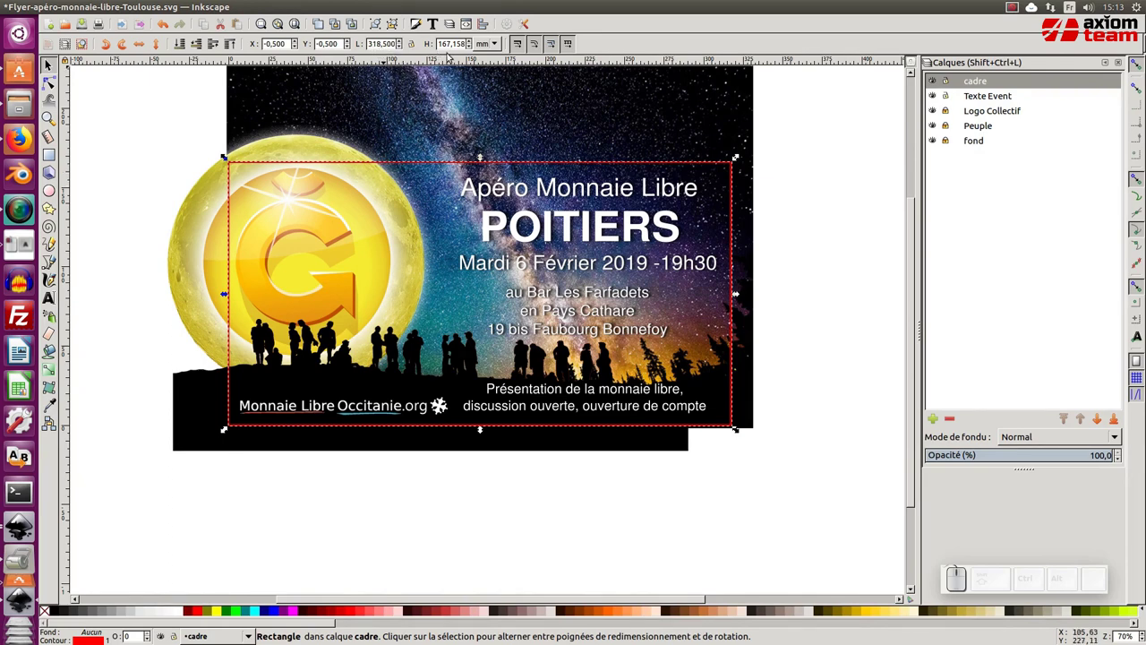
- Deselect the frame and undo the accidental shift of the date line
click(791, 224)
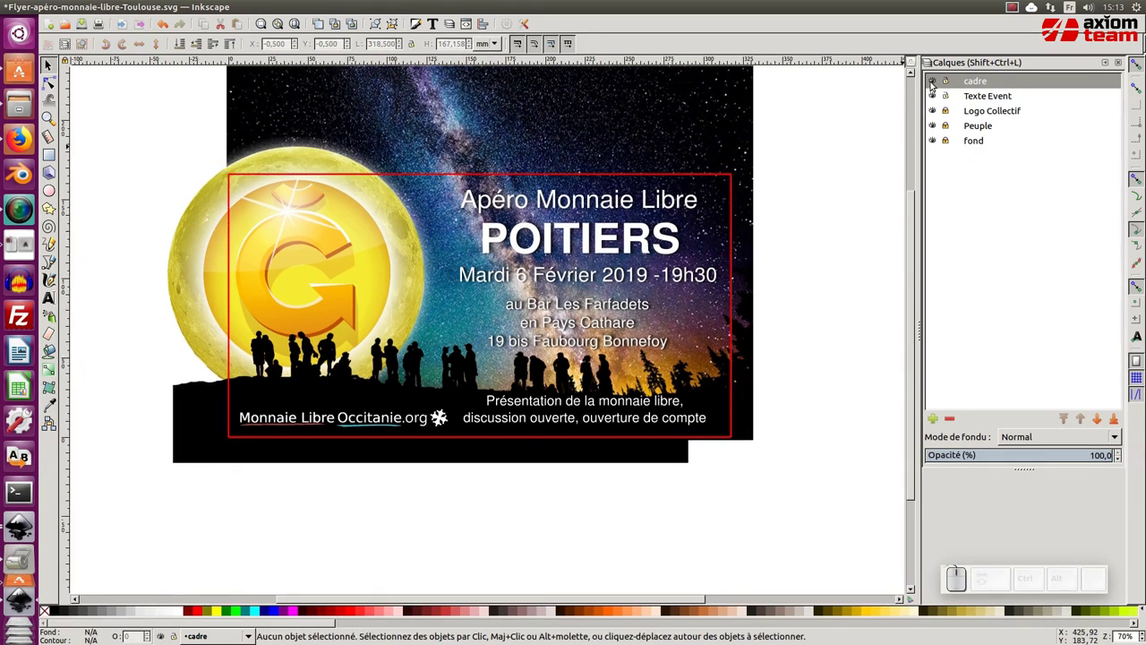
double_click(937, 83)
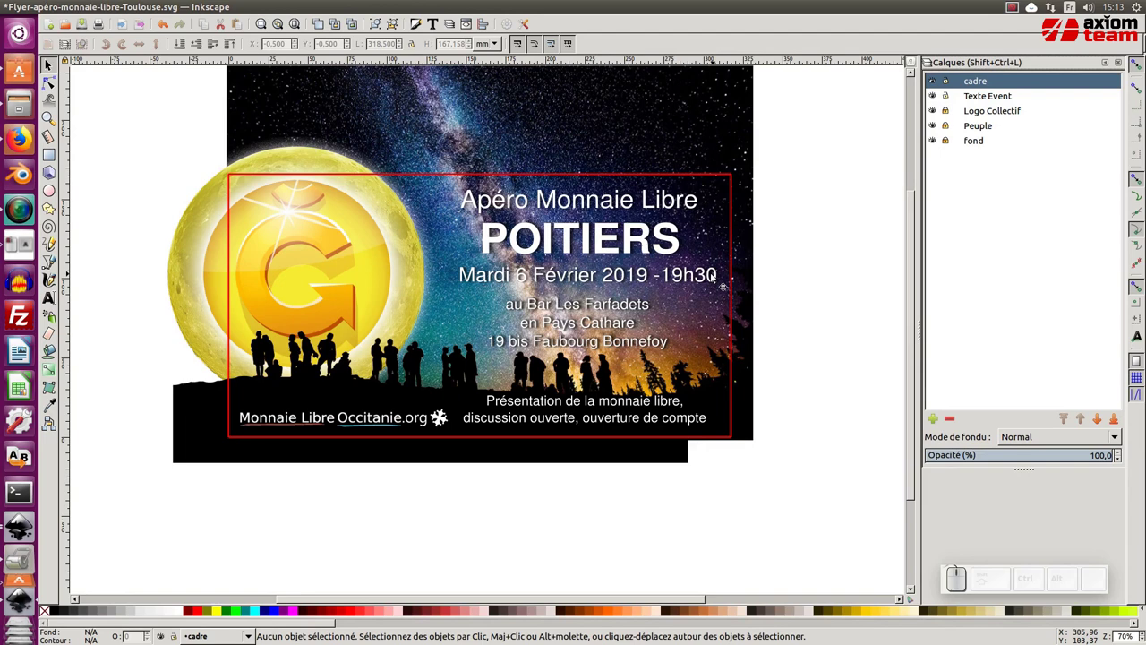
drag(716, 273, 973, 98)
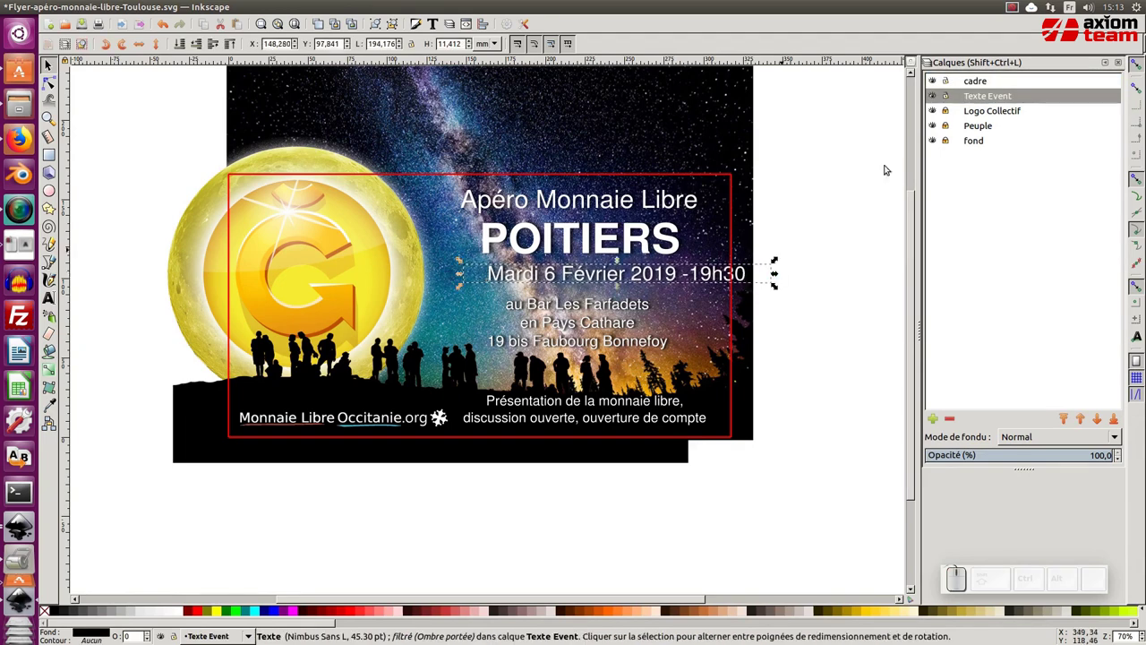
click(934, 78)
key(ctrl+z)
key(ctrl+z)
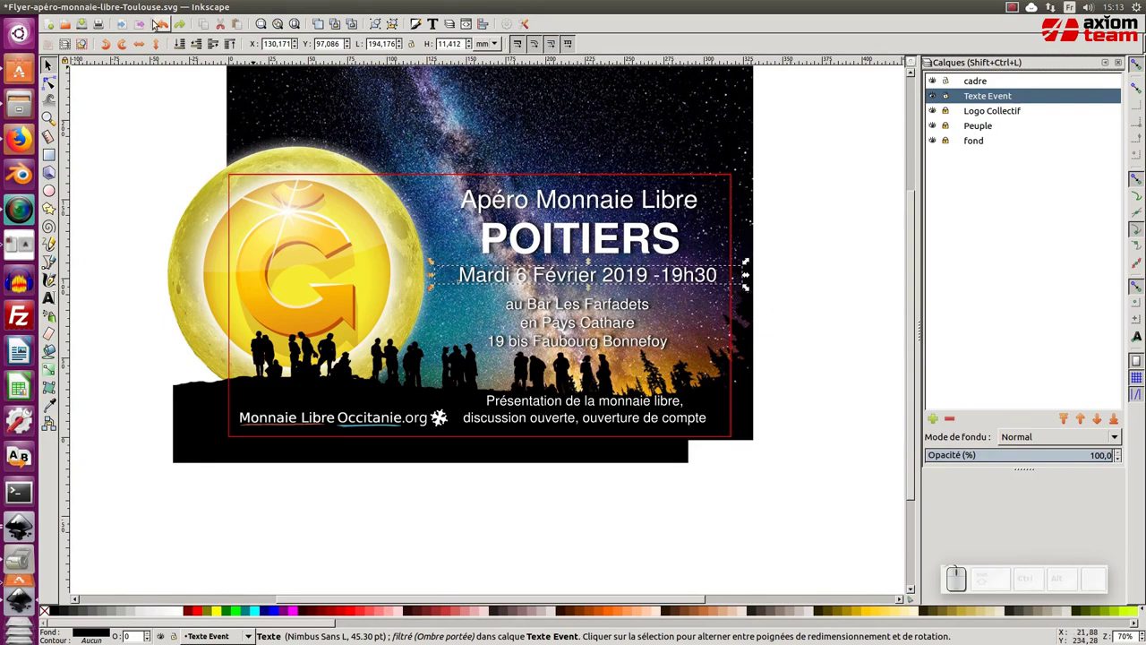
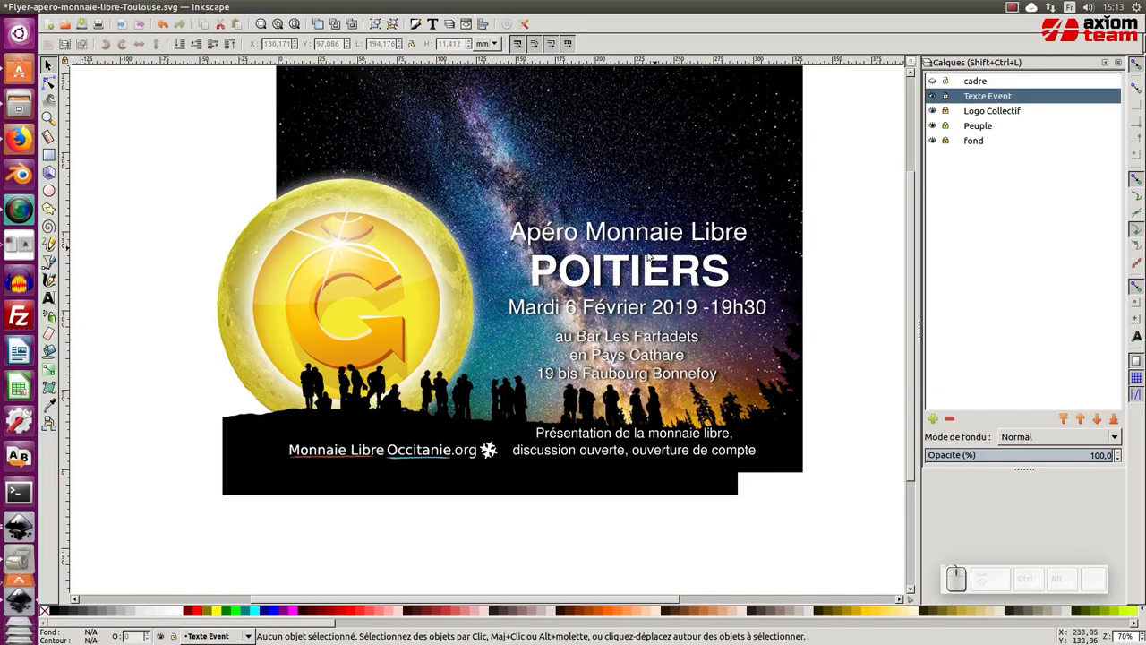
- Hide the 'cadre' layer so the flyer shows without its border
click(604, 273)
click(216, 181)
click(220, 177)
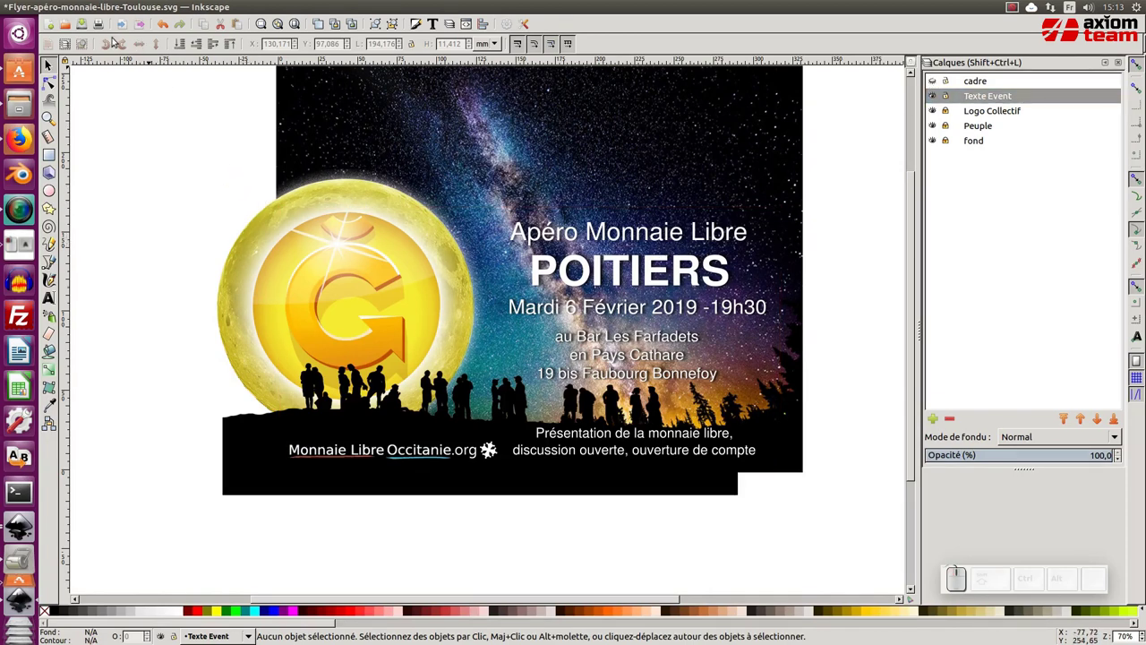
- Save the flyer as 'Flyer-apéro-monnaie-libre-Toulouse.pdf' on the Desktop via Enregistrer sous
click(80, 22)
click(50, 3)
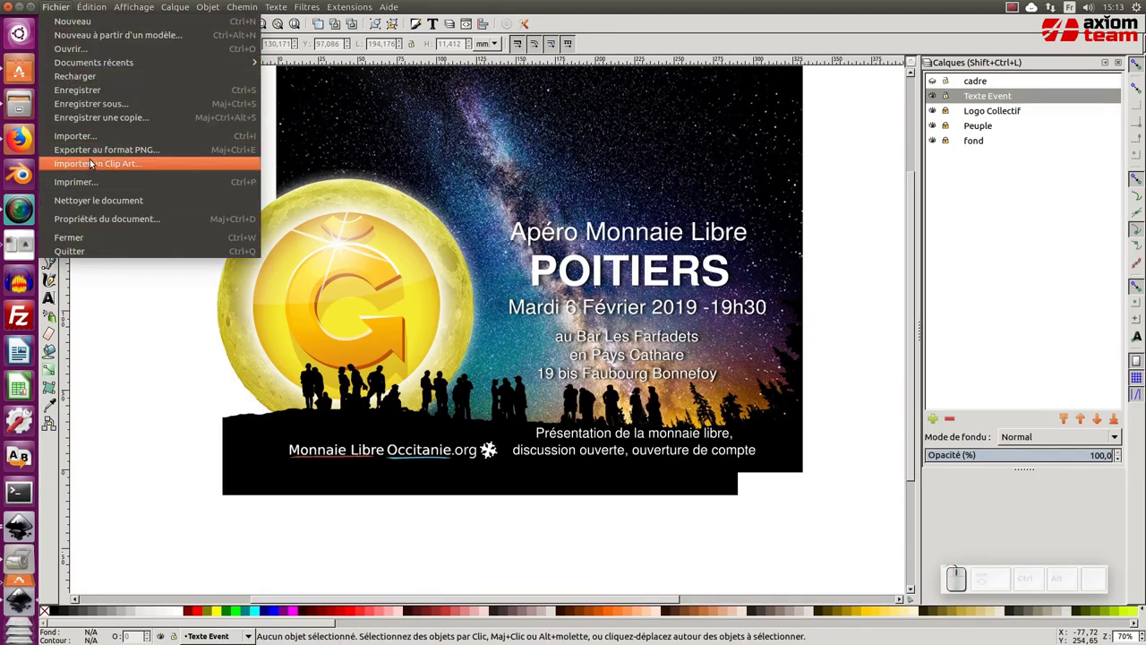
click(104, 103)
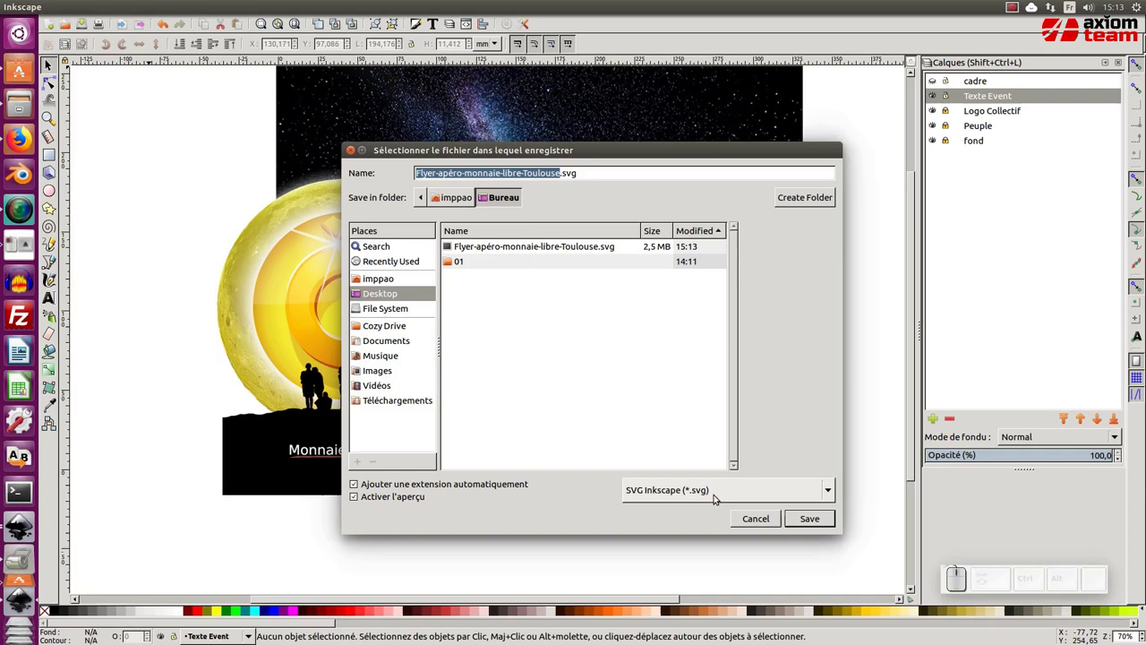
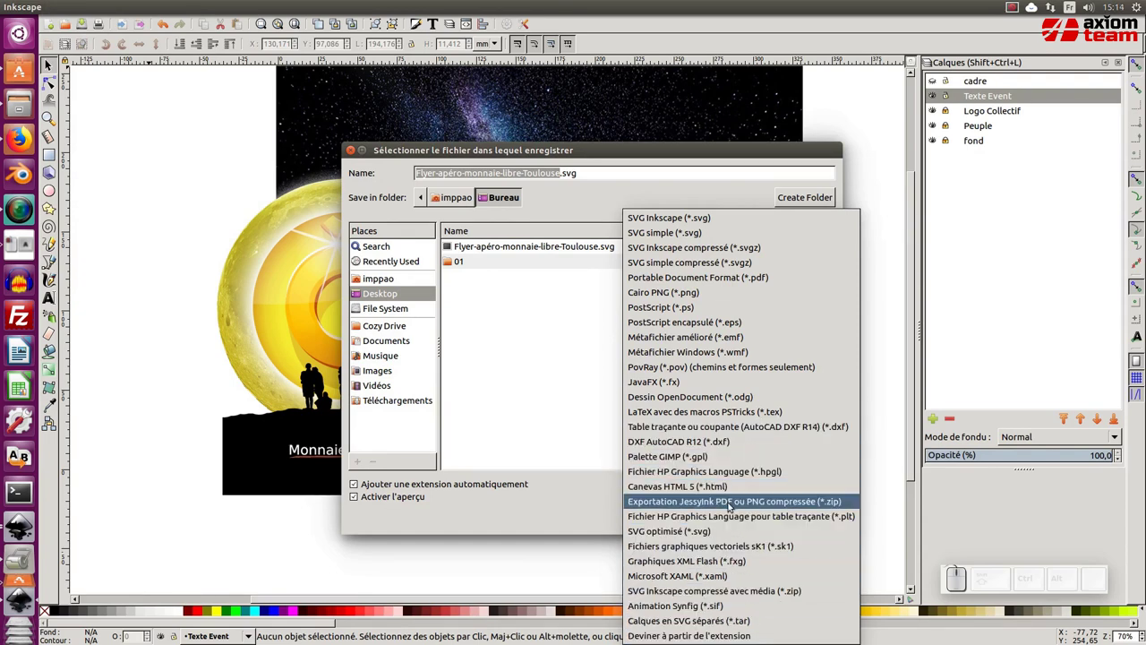
click(706, 279)
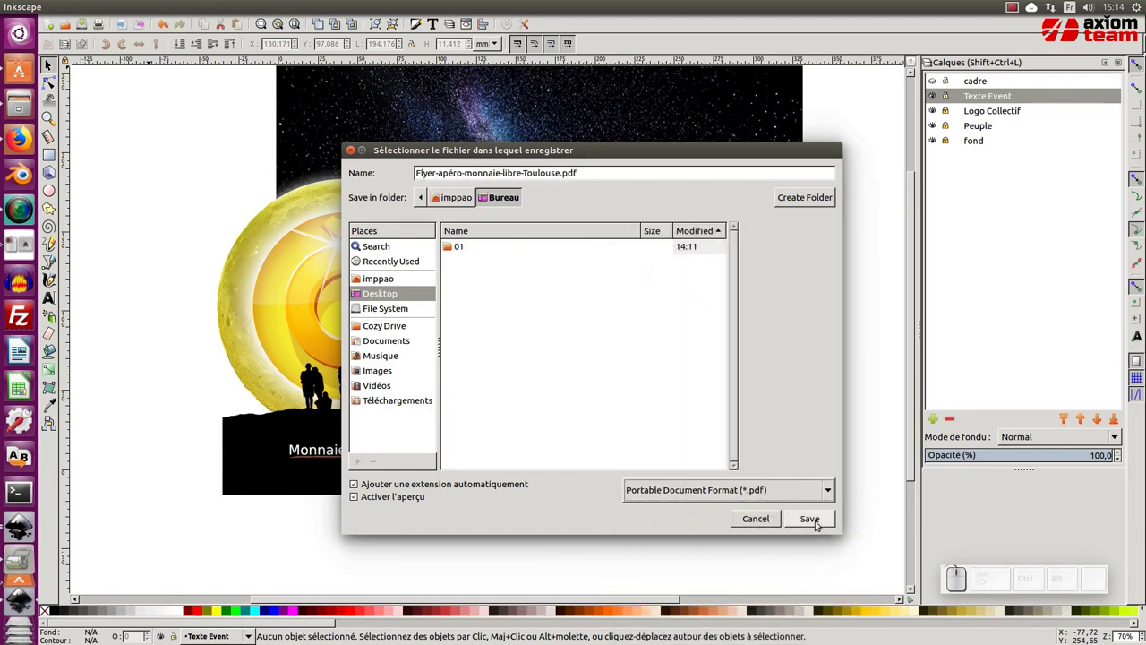
click(819, 523)
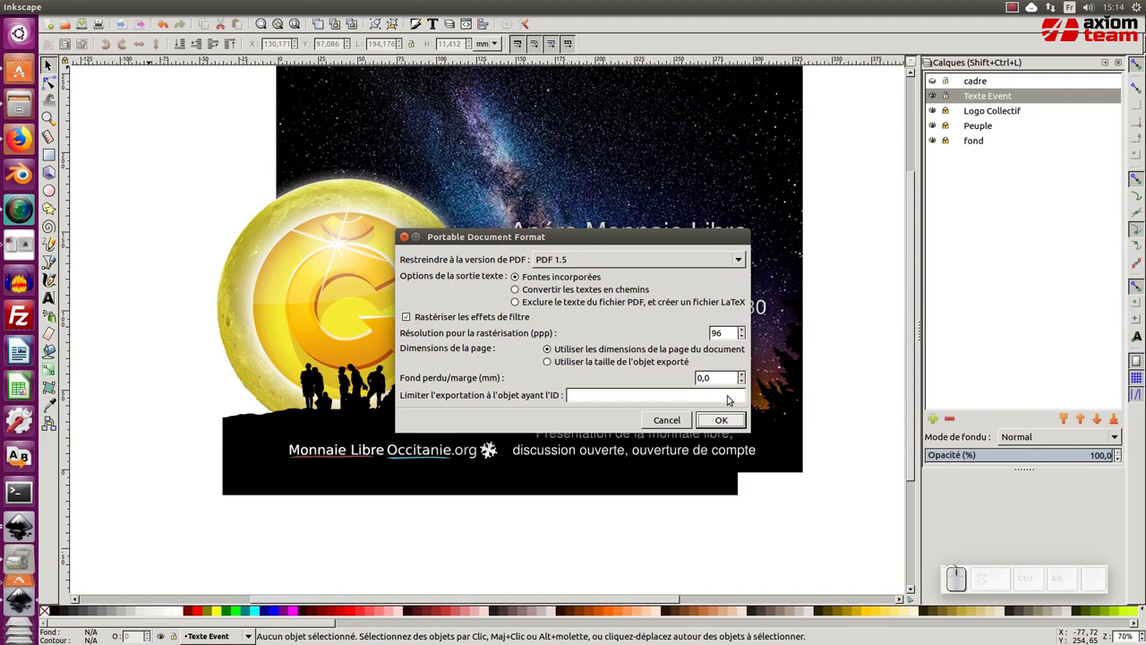
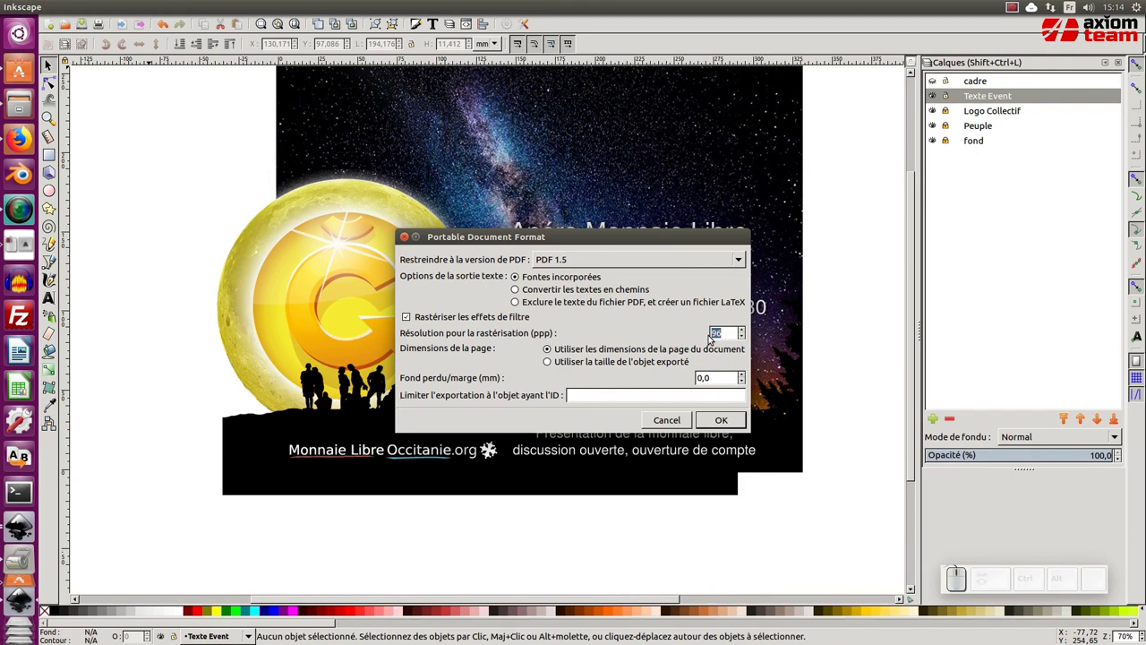
- Set the PDF rasterisation resolution to 150 ppi
key(KP_1)
key(KP_5)
key(KP_0)
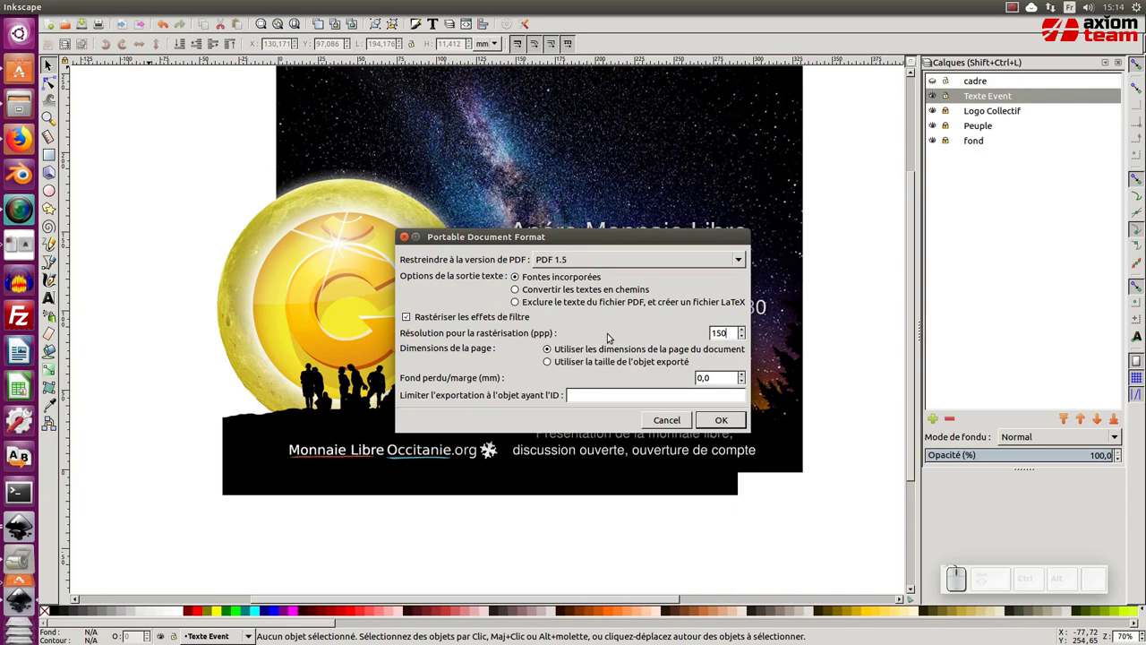
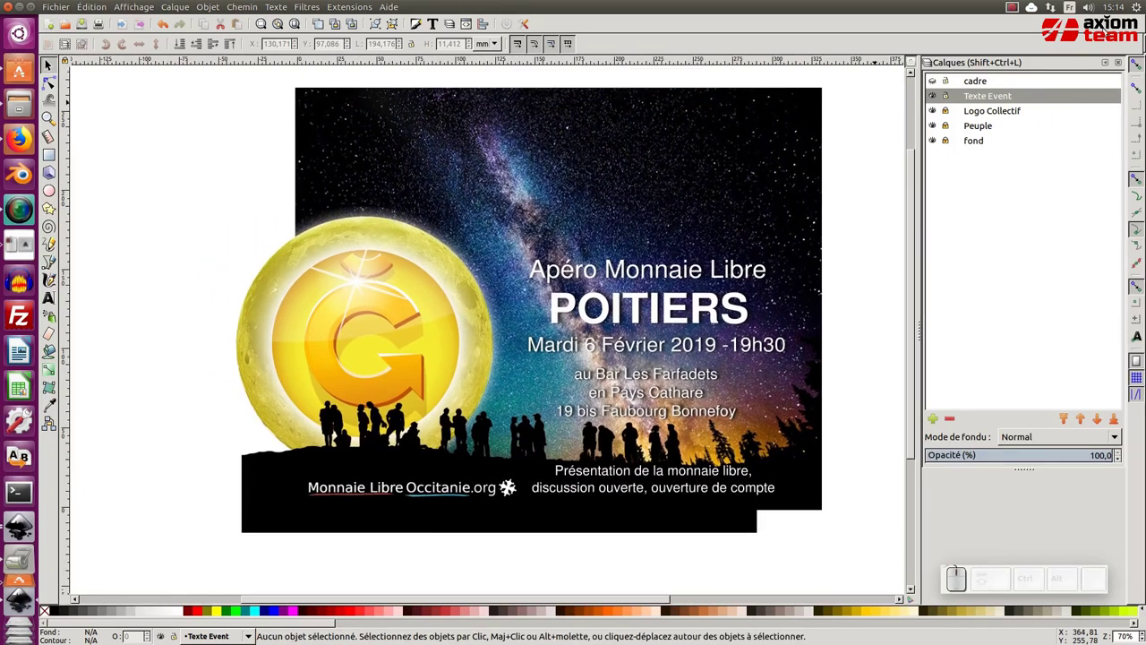
- Zoom in to about 138% on the finished flyer to review its text
click(1123, 66)
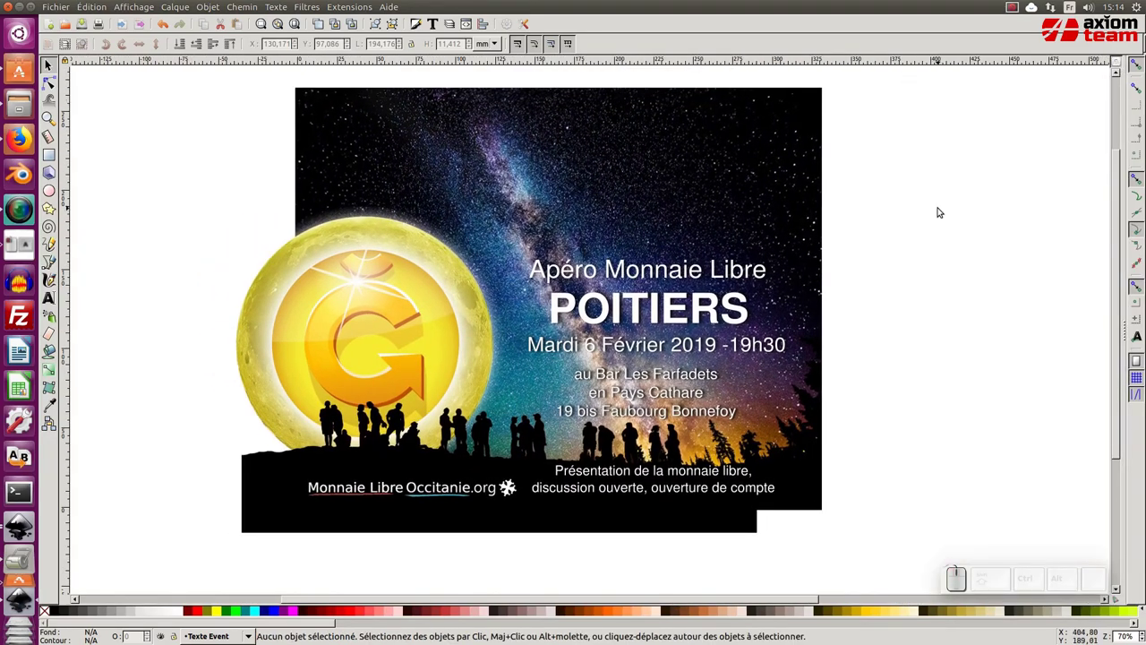
key(KP_5)
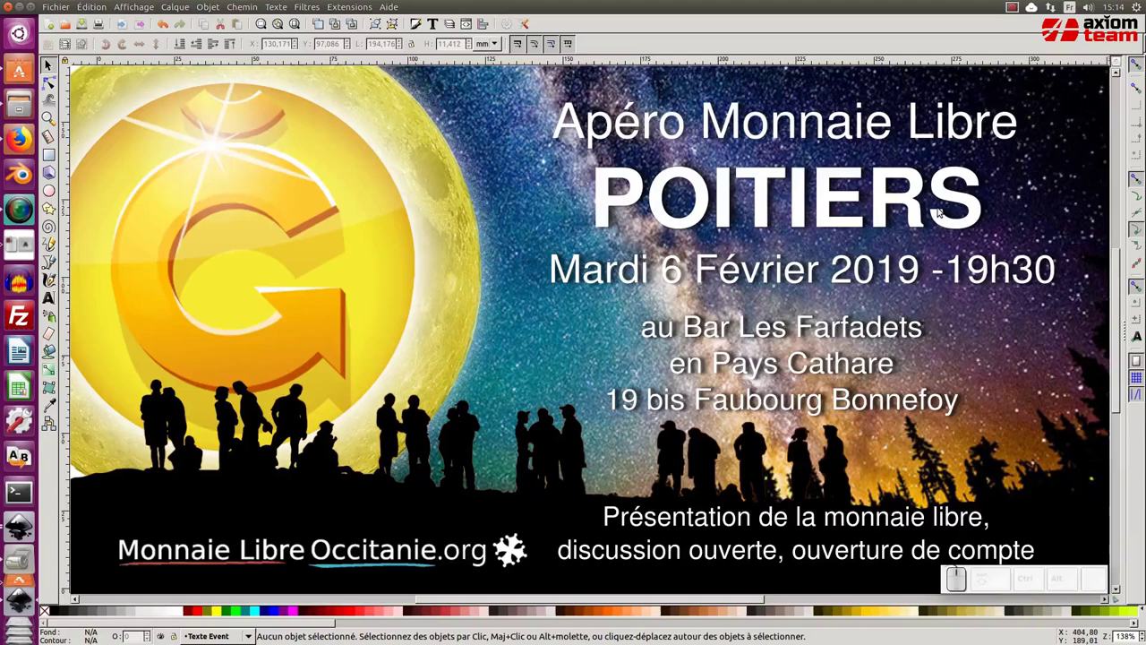